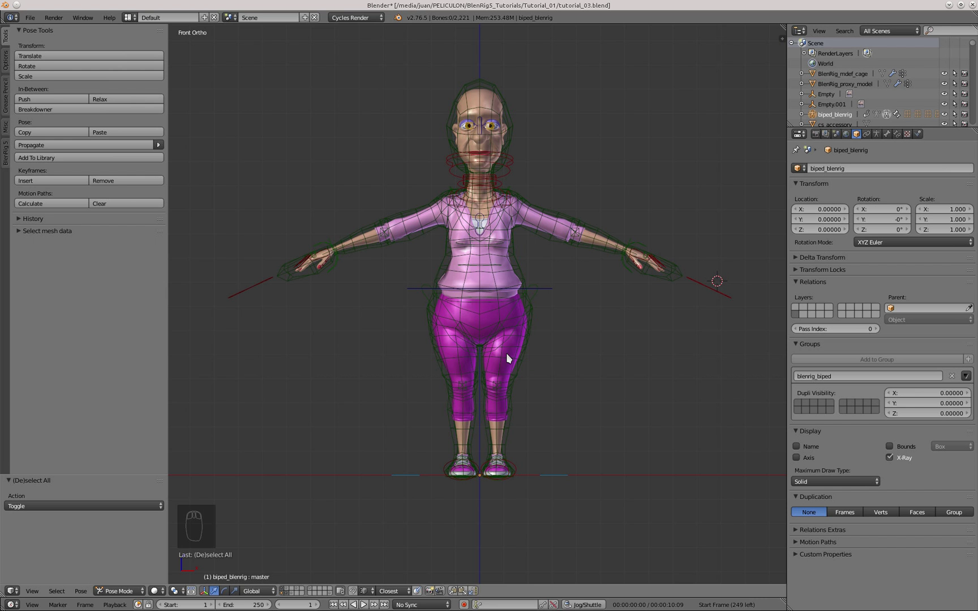
Select a rig bone in Pose Mode and bring up the BlenRig 5 armature layer controls.
left_click_drag(505, 367, 544, 271)
left_click_drag(544, 271, 86, 252)
left_click_drag(7, 149, 115, 165)
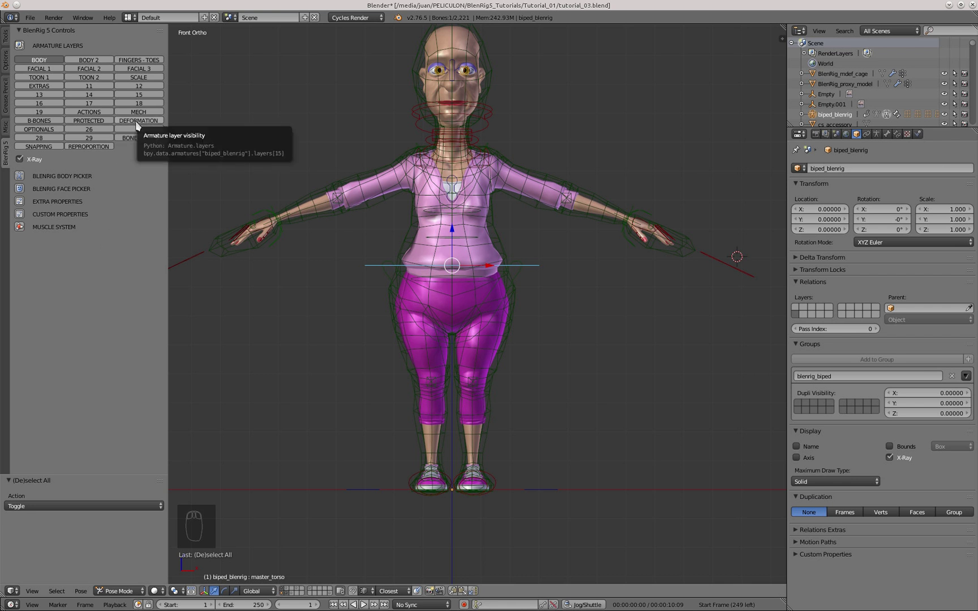
Enable the Deformation armature layer and inspect the stick bones from the front view.
left_click_drag(138, 123, 879, 131)
left_click_drag(882, 134, 519, 270)
left_click_drag(520, 270, 490, 262)
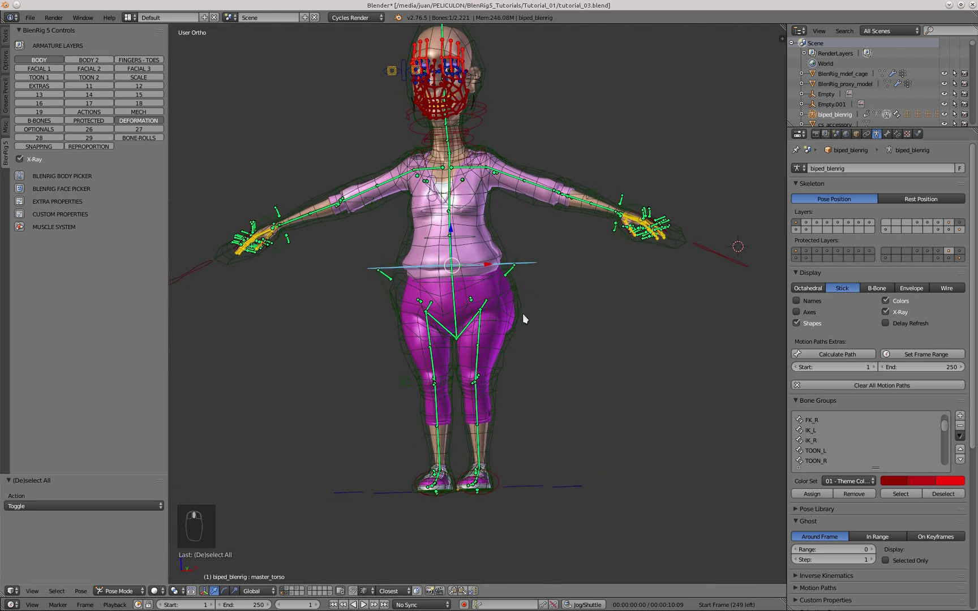
middle_click(462, 323)
key("KP_3")
Leave Pose Mode and select the granny_body mesh to show its Object Data properties.
left_click_drag(458, 428, 506, 392)
left_click_drag(481, 485, 292, 595)
left_click_drag(292, 596, 442, 406)
key("KP_3")
left_click_drag(504, 360, 500, 349)
key("KP_1")
left_click_drag(501, 350, 501, 330)
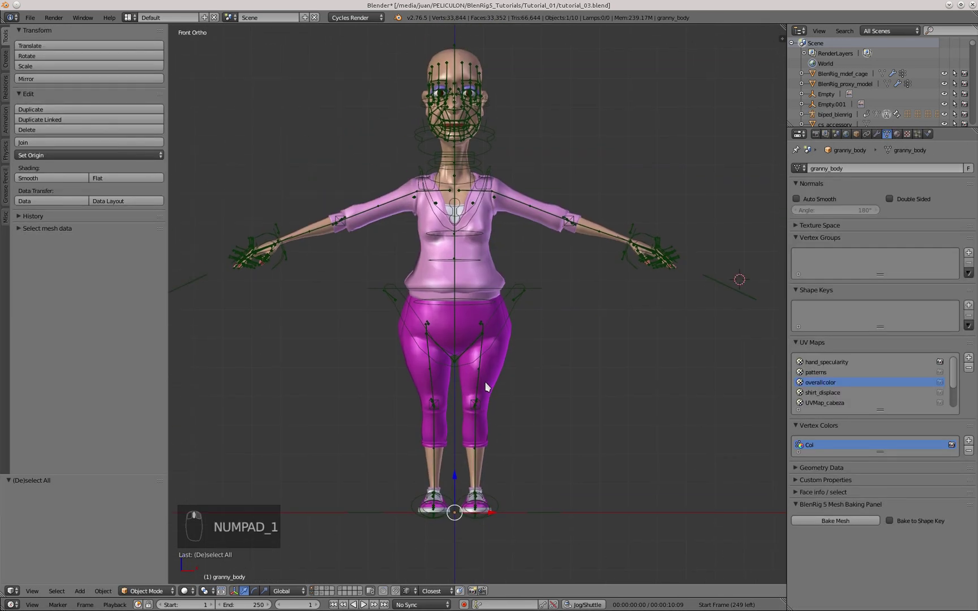
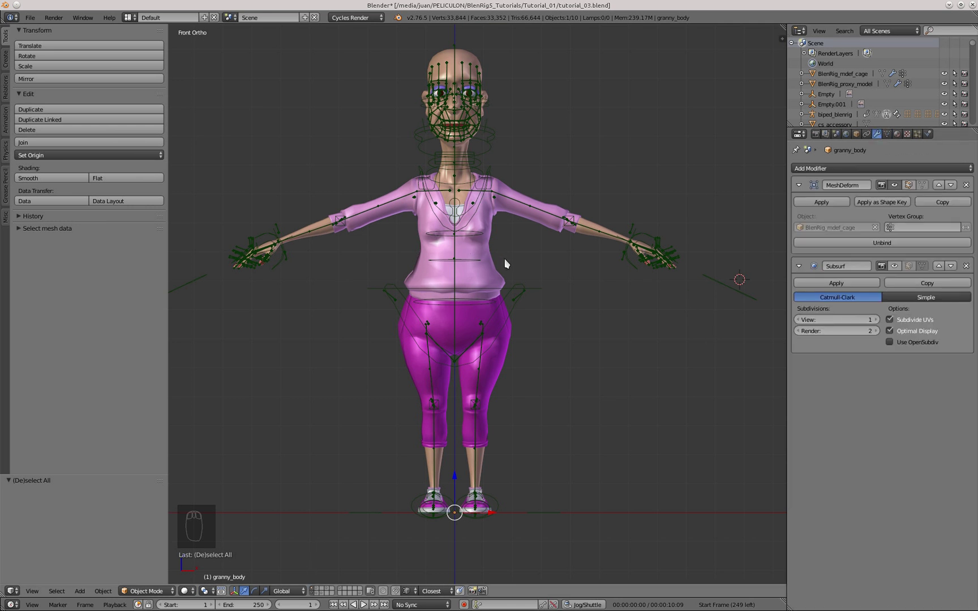
Check granny_body's MeshDeform and Subsurf modifiers, zooming out to the whole character.
left_click_drag(503, 266, 893, 250)
left_click_drag(893, 249, 485, 96)
left_click_drag(485, 72, 476, 51)
left_click_drag(476, 51, 358, 316)
Select biped_blenrig, enter Pose Mode and expand the Body Picker Properties with Model_Res.
left_click_drag(902, 271, 451, 266)
right_click(455, 266)
left_click_drag(452, 266, 495, 342)
left_click_drag(495, 342, 843, 316)
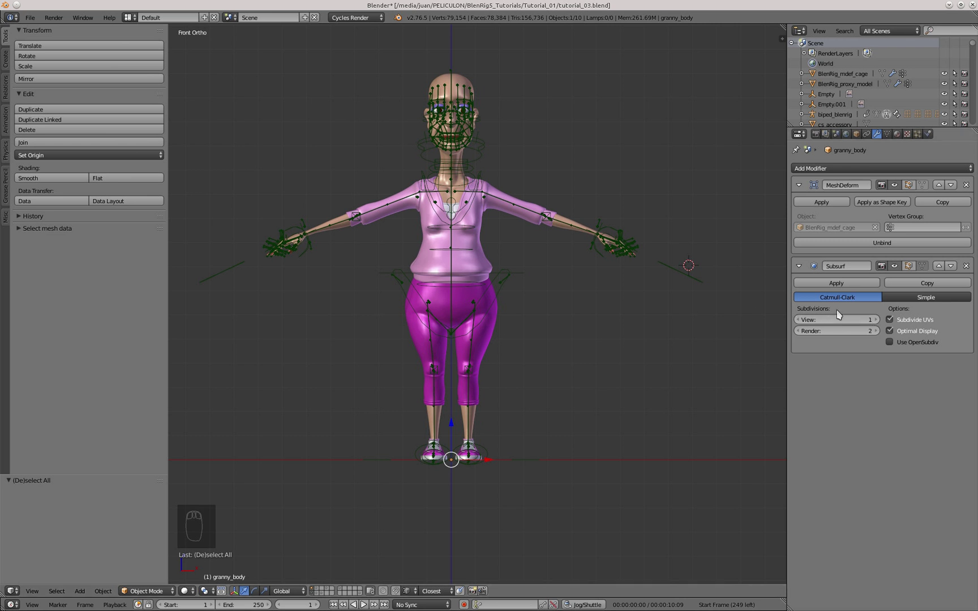
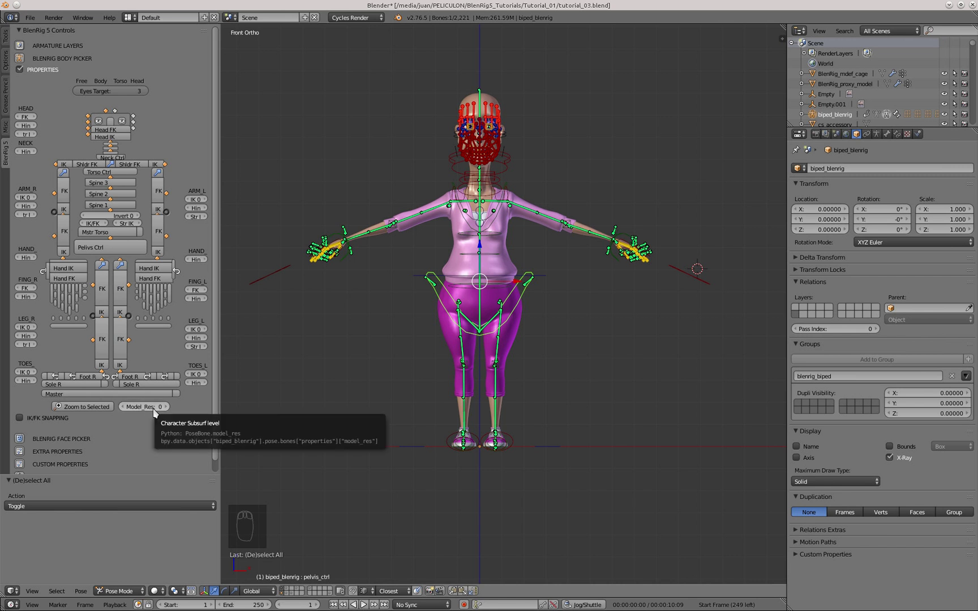
Copy the Model_Res data path and add a driver to granny_body's Subsurf View level.
left_click_drag(152, 410, 139, 473)
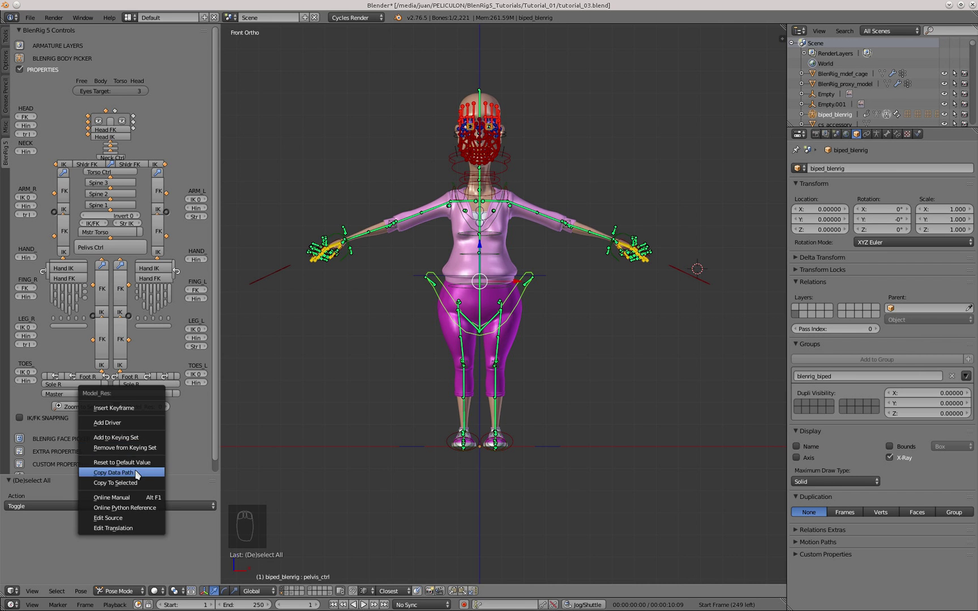
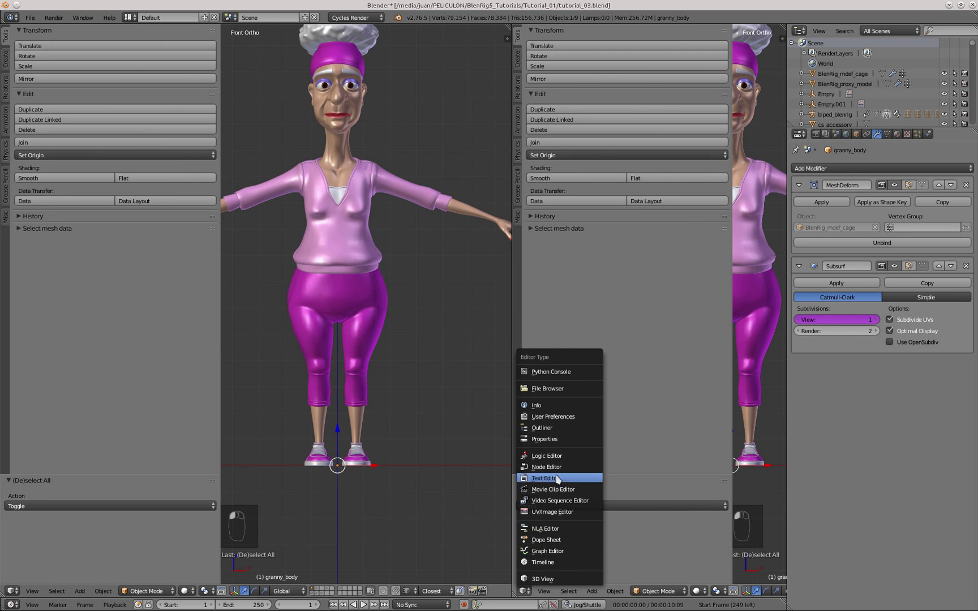
Split off a Drivers editor and paste the Model_Res data path into the Subsurf driver variable.
left_click_drag(684, 594, 583, 135)
key("Delete")
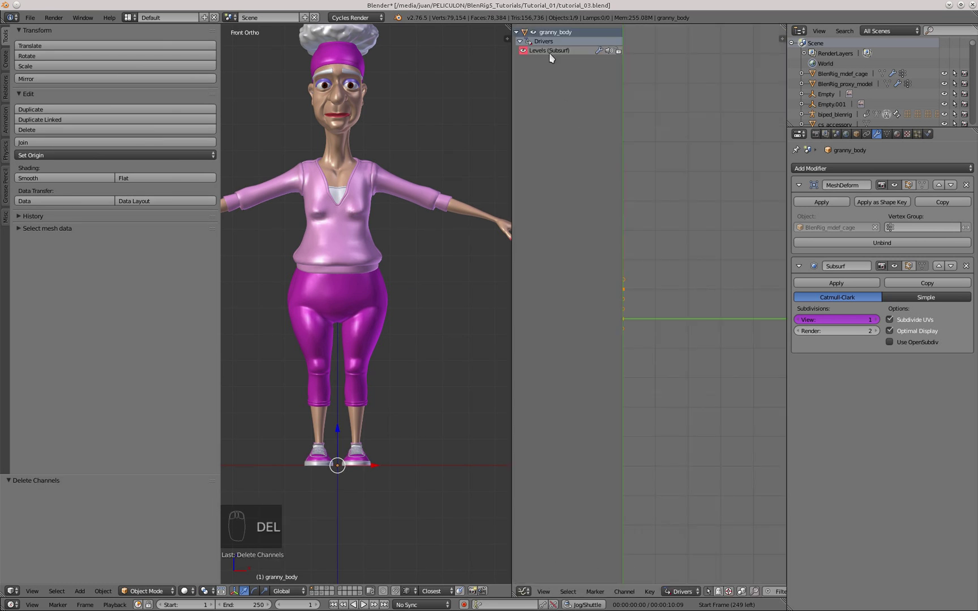
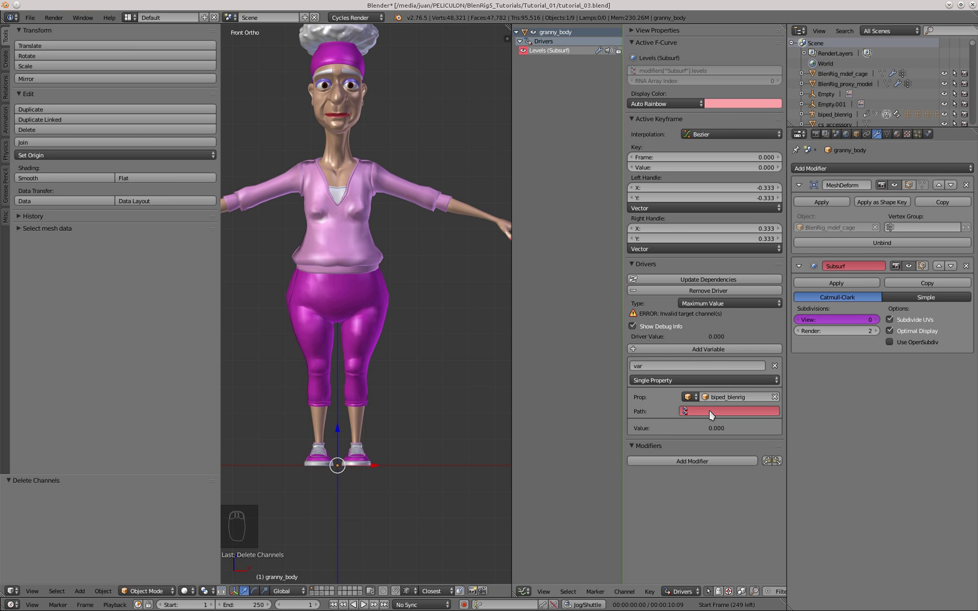
key("ctrl+v")
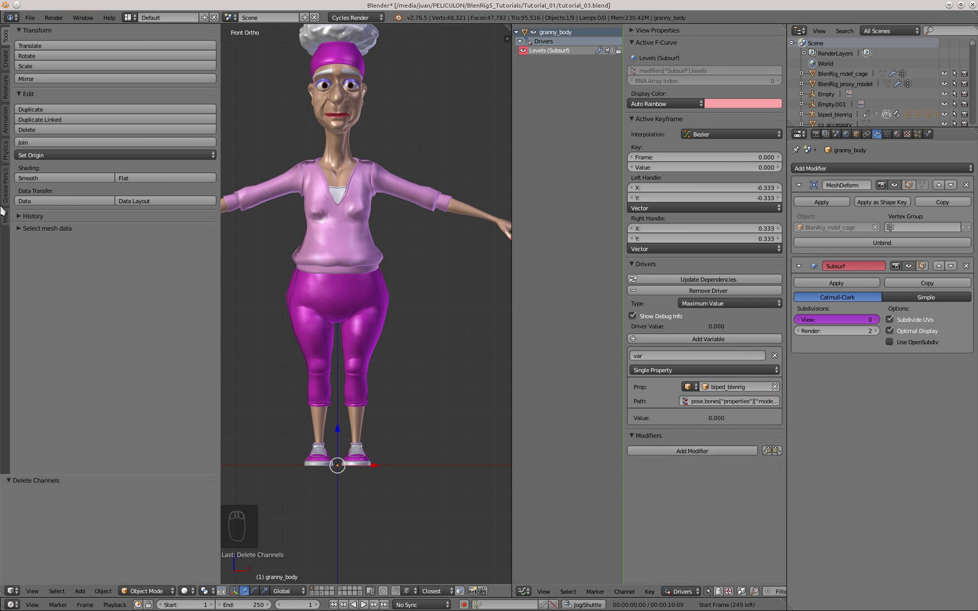
Set the driver to Maximum Value targeting biped_blenrig's properties bone as a single property.
left_click_drag(341, 368, 315, 595)
left_click(315, 595)
left_click_drag(408, 279, 319, 266)
left_click_drag(318, 266, 318, 266)
middle_click(445, 231)
left_click_drag(126, 293, 168, 428)
left_click_drag(168, 429, 171, 410)
left_click_drag(171, 411, 388, 243)
left_click_drag(388, 242, 357, 519)
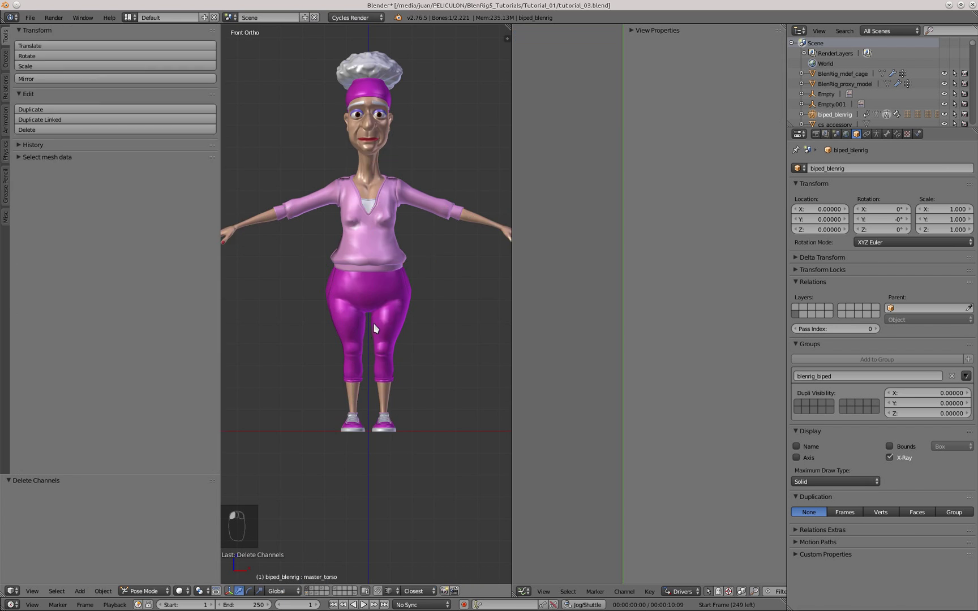
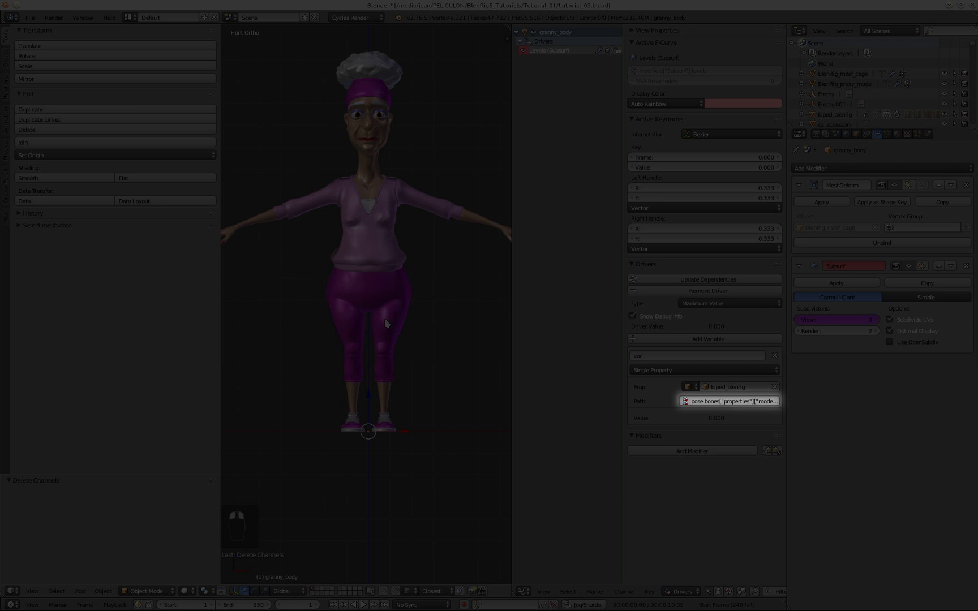
Join the Drivers editor back into one full 3D viewport showing the Subsurf level driven to 0.
left_click_drag(385, 321, 711, 314)
left_click_drag(849, 315, 841, 339)
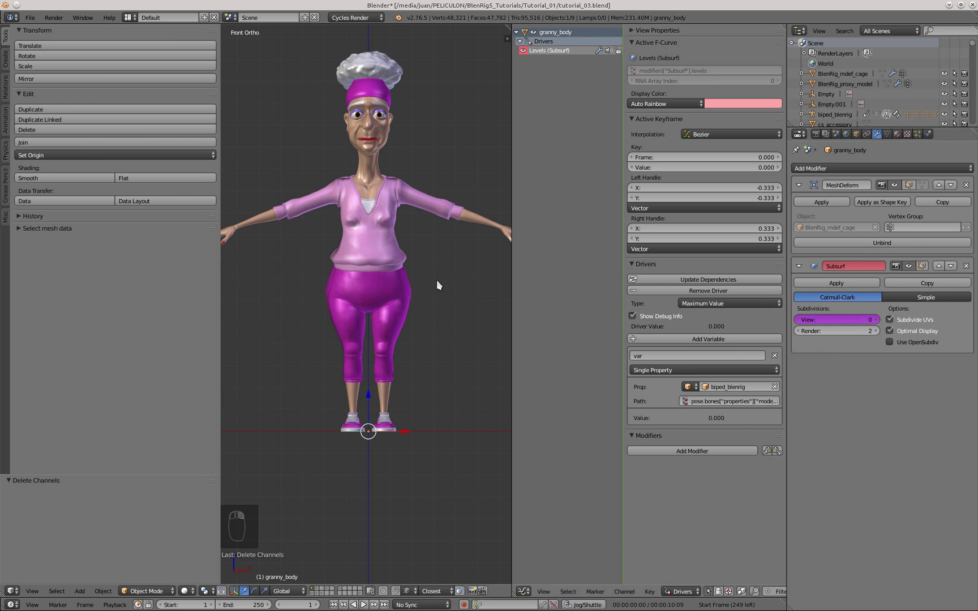
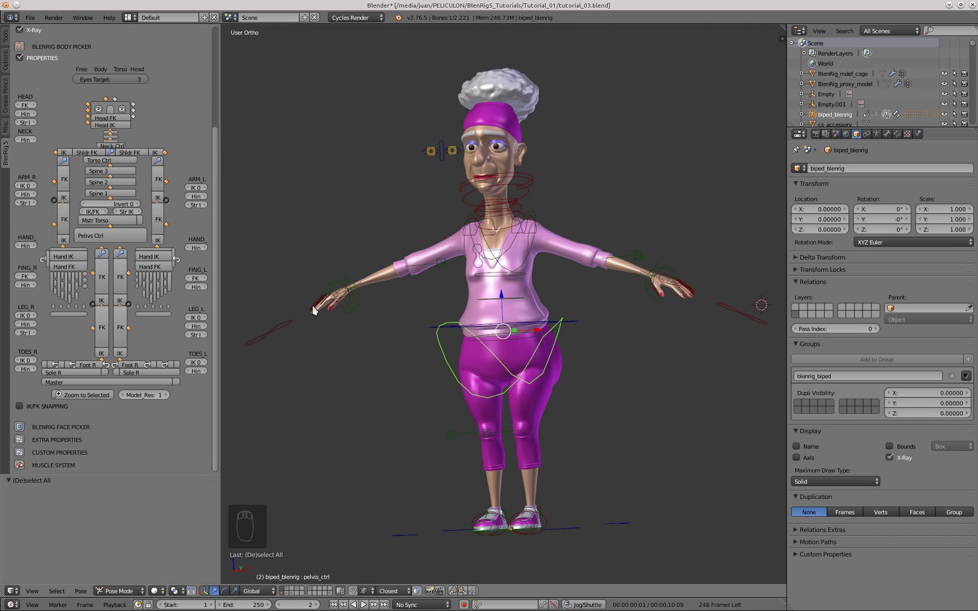
Enter Pose Mode on biped_blenrig with Model_Res 1 and the Body armature layer enabled.
key("KP_1")
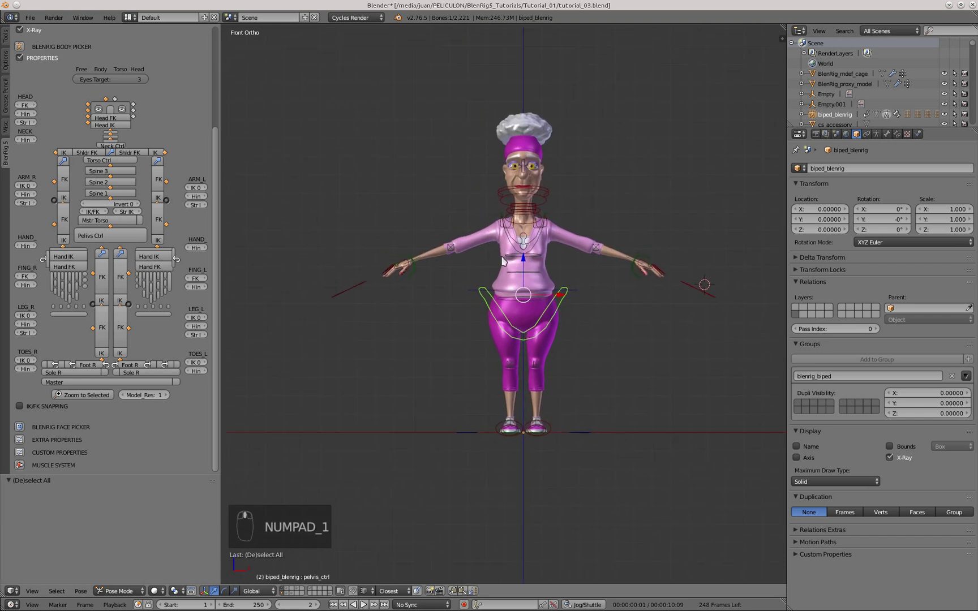
left_click(613, 413)
left_click_drag(30, 46, 26, 136)
left_click_drag(26, 136, 23, 177)
left_click_drag(22, 177, 558, 338)
right_click(558, 338)
Select the foot IK control and raise it with G so the knee bends, viewed from the side.
left_click(558, 338)
key("KP_3")
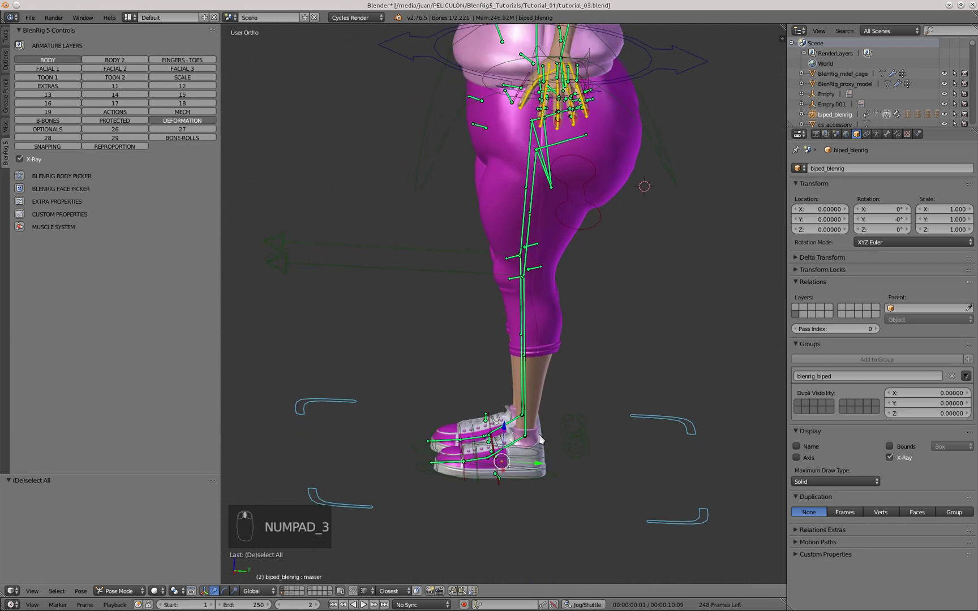
left_click_drag(552, 484, 497, 548)
left_click_drag(551, 484, 522, 510)
left_click(522, 510)
left_click_drag(531, 490, 440, 380)
key("g")
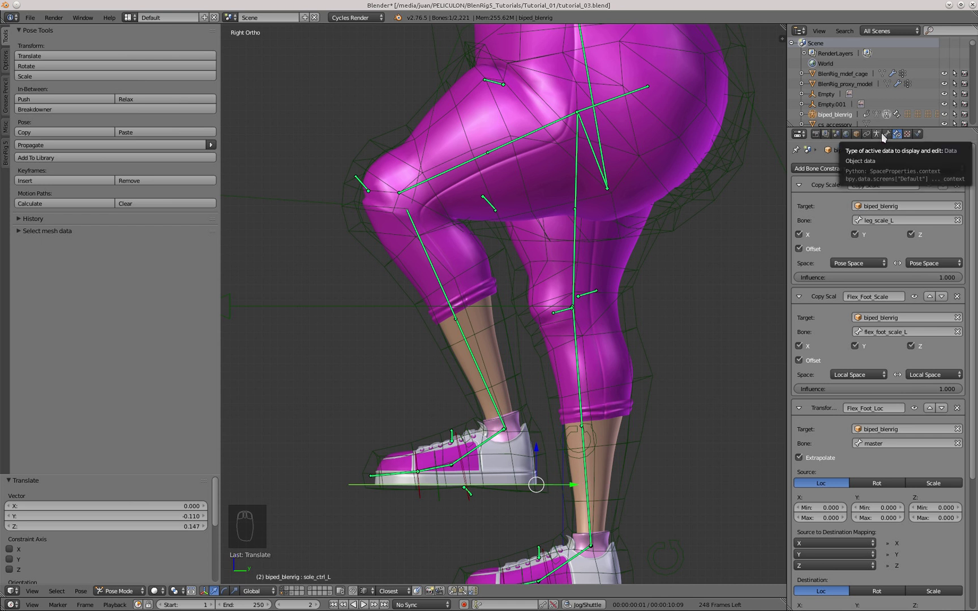
Show the Armature tab's BlenRig 5 Rigging Panel with the Realistic Joints bone movement values.
left_click_drag(886, 137, 804, 393)
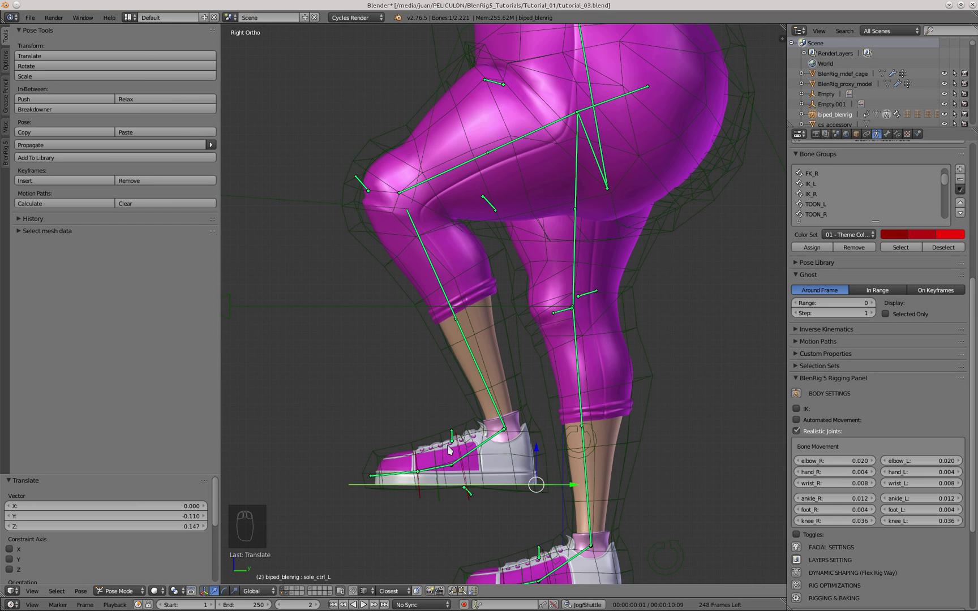
Nudge the raised foot with G several times to watch the knee deform.
key("g")
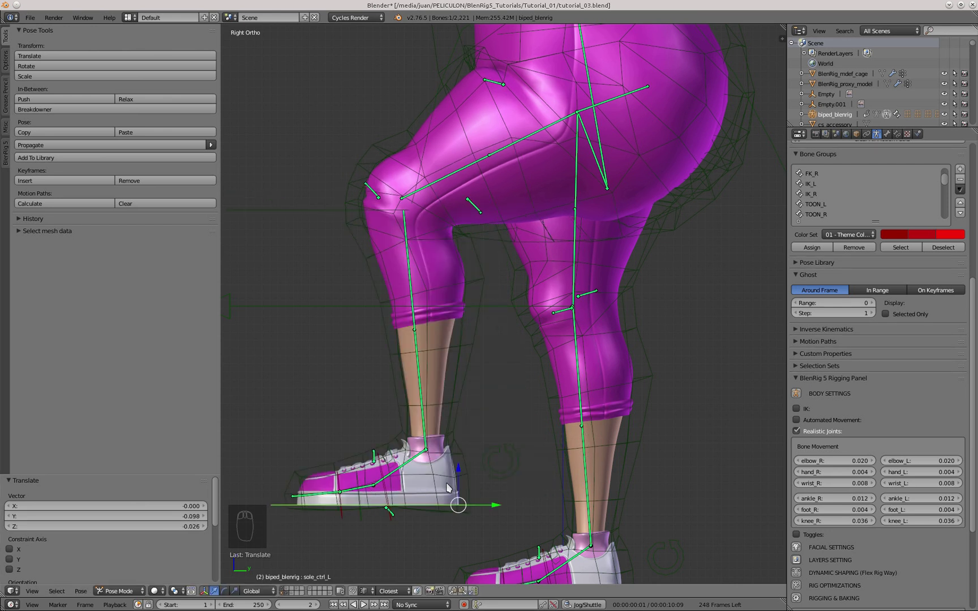
left_click_drag(450, 468, 828, 449)
key("g")
left_click_drag(440, 270, 422, 255)
key("g")
left_click_drag(426, 203, 439, 186)
left_click_drag(440, 186, 636, 438)
key("g")
Set Model_Res to 0 in the BlenRig 5 panel and zoom in on the bent knee.
left_click_drag(788, 490, 4, 194)
left_click_drag(5, 163, 424, 248)
left_click_drag(425, 248, 837, 526)
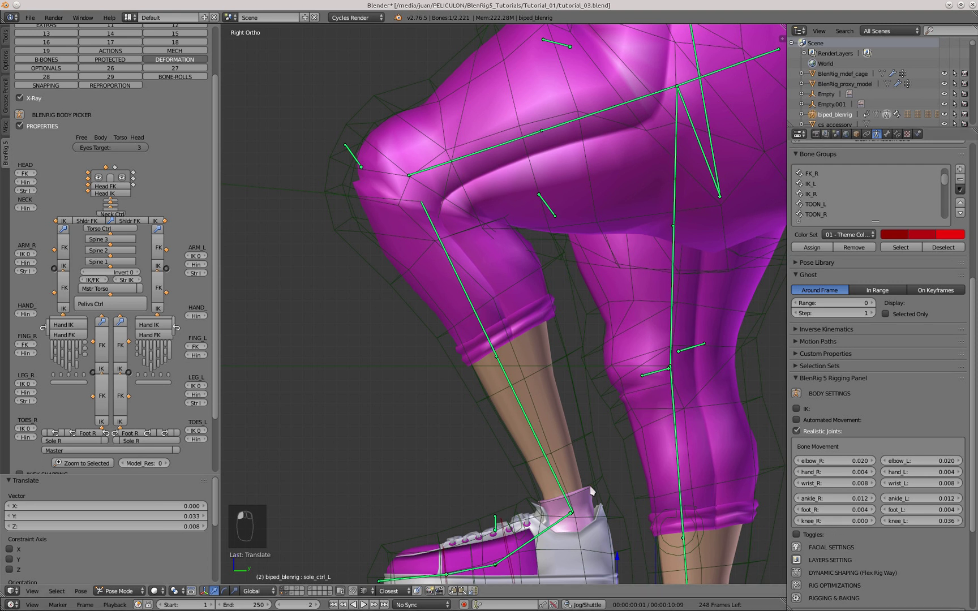
Set the knee_L and knee_R realistic-joint bone movement to 0.024 with Model_Res back at 1.
key("ctrl+z")
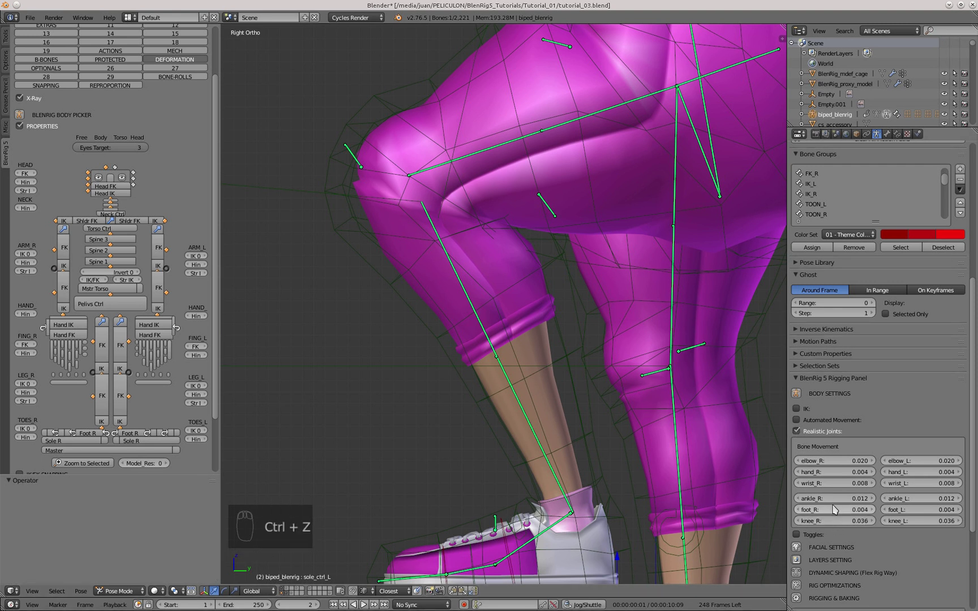
left_click_drag(924, 523, 802, 177)
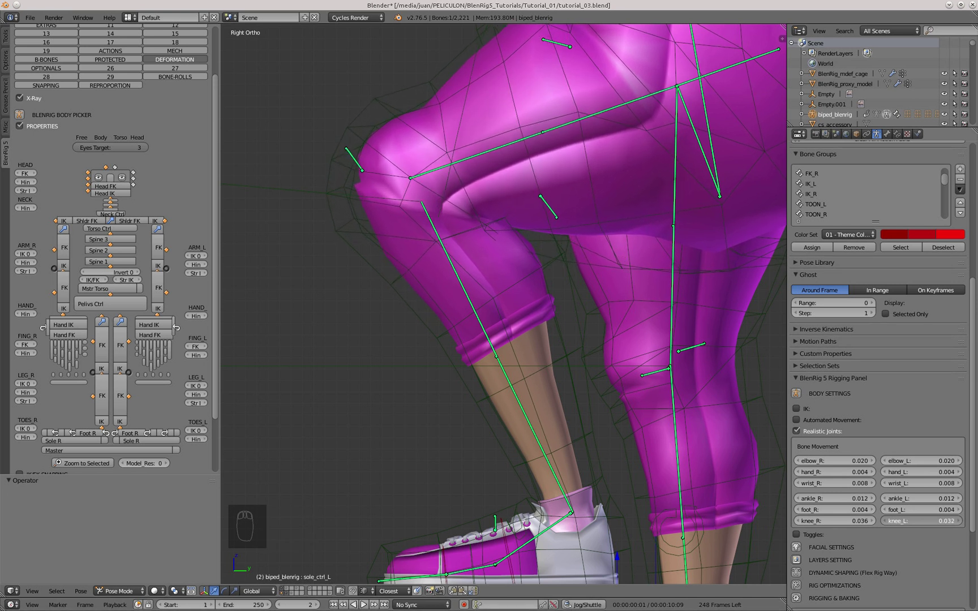
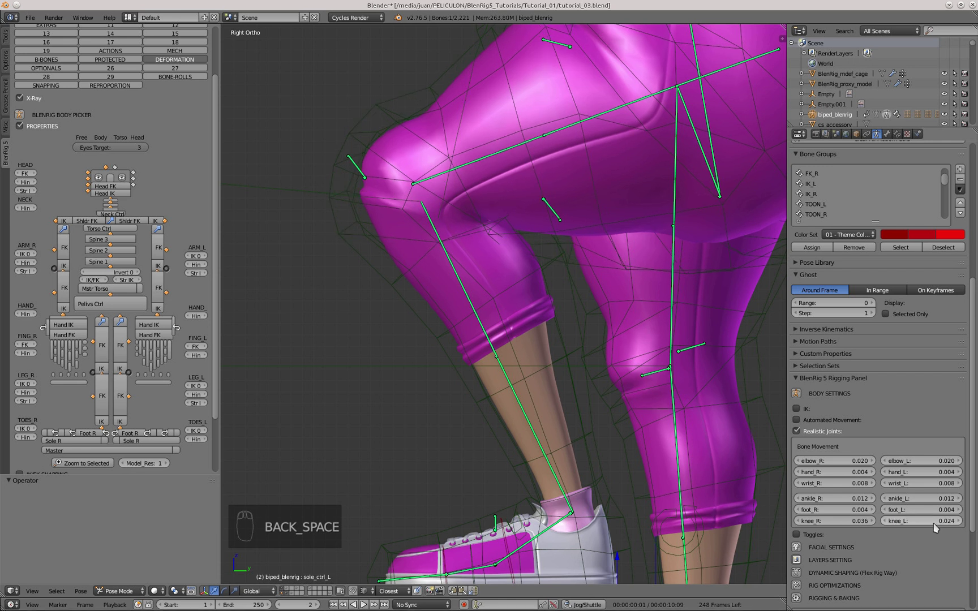
middle_click(461, 257)
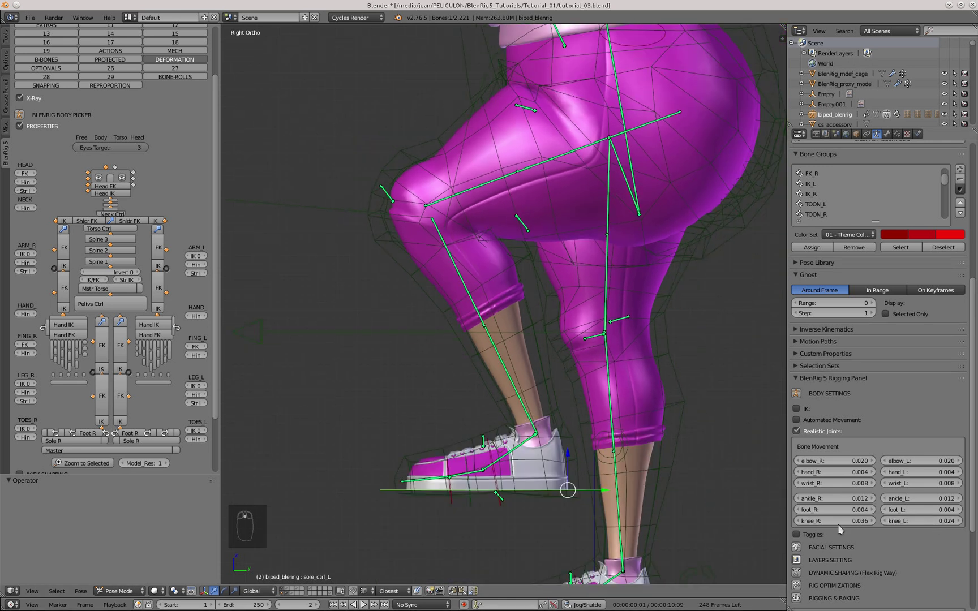
left_click(852, 526)
key("BackSpace")
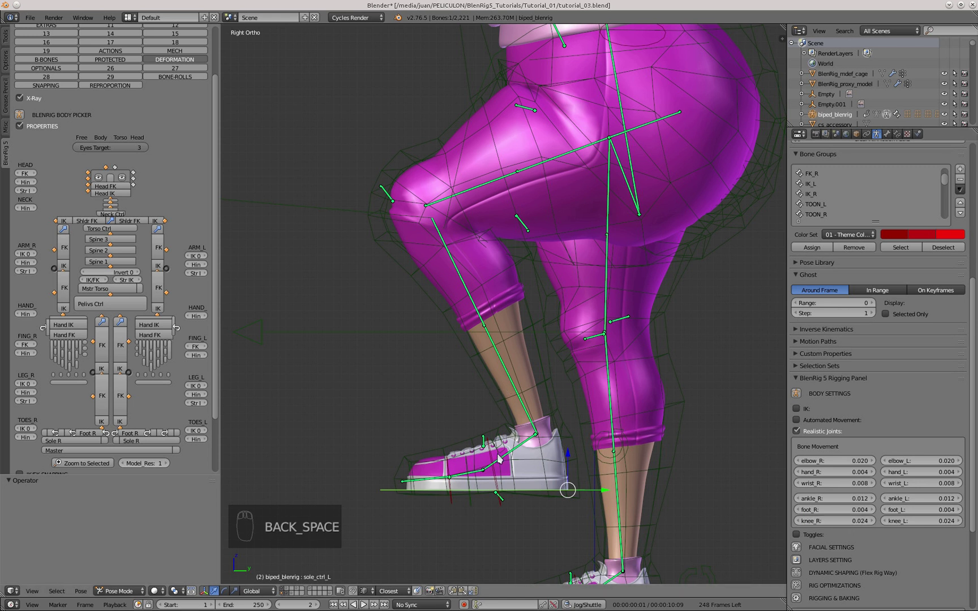
Move the foot with G repeatedly to test the knee's reduced joint offset.
key("g")
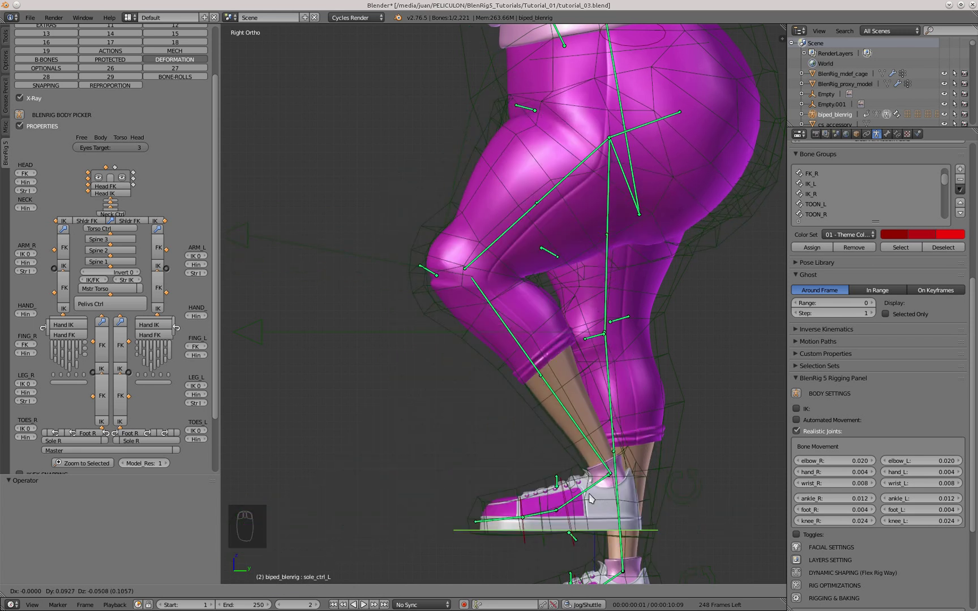
key("g")
left_click_drag(390, 293, 492, 460)
key("g")
left_click_drag(599, 292, 247, 484)
key("g")
left_click_drag(531, 304, 497, 297)
Move the leg controls to bend the knee and view it from the side.
key("g")
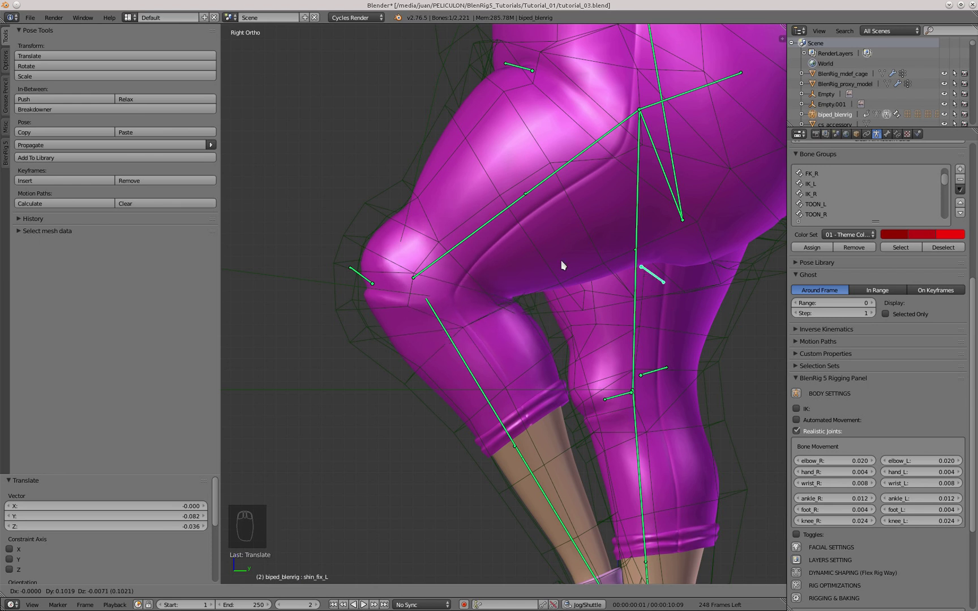
left_click_drag(366, 277, 383, 232)
key("g")
left_click_drag(422, 253, 320, 270)
middle_click(320, 270)
right_click(511, 469)
left_click_drag(500, 445, 486, 384)
key("KP_3")
key("g")
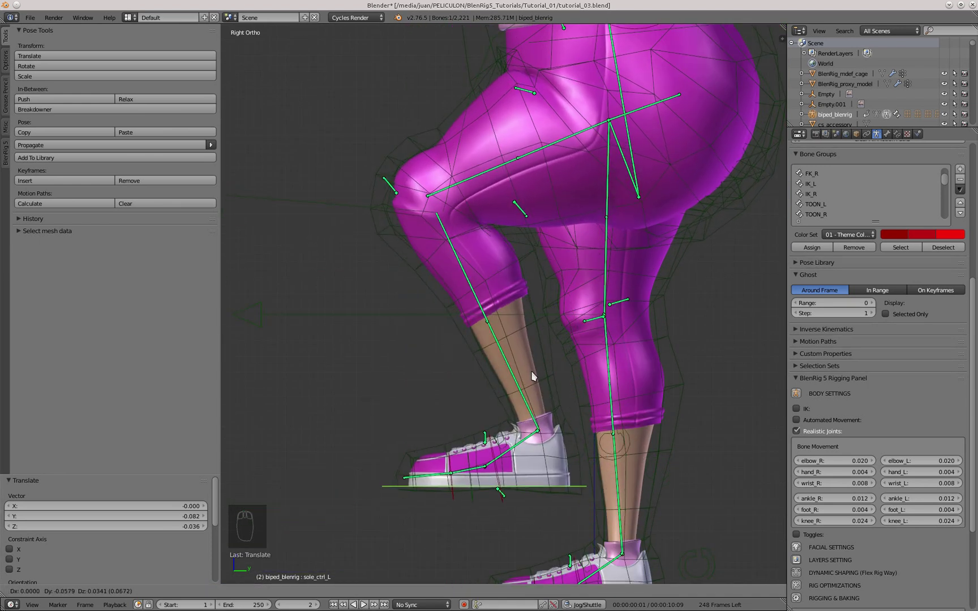
Select the knee_fix_L bone and nudge it to see its effect on the bent knee.
right_click(389, 212)
left_click_drag(390, 217, 526, 363)
key("g")
left_click_drag(525, 364, 461, 402)
left_click_drag(388, 169, 375, 196)
middle_click(376, 196)
key("g")
Show knee_fix_L's Transformation constraint and set its destination Z max to -0.060.
left_click(373, 205)
middle_click(904, 140)
left_click_drag(899, 139, 955, 187)
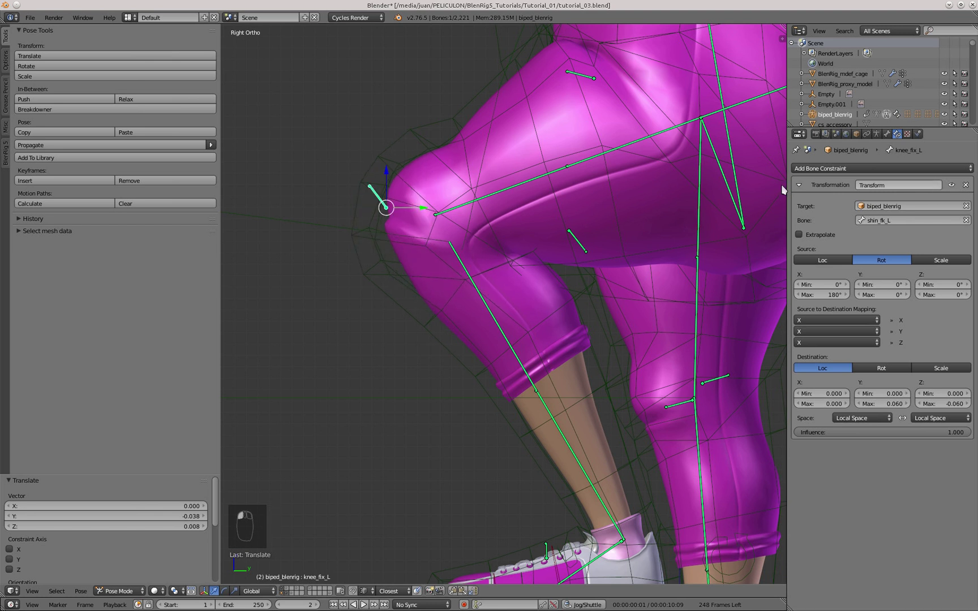
left_click_drag(426, 156, 419, 175)
Select the BlenRig_mdef_cage and enter Weight Paint mode around the knee.
left_click_drag(419, 174, 419, 266)
left_click_drag(419, 266, 163, 590)
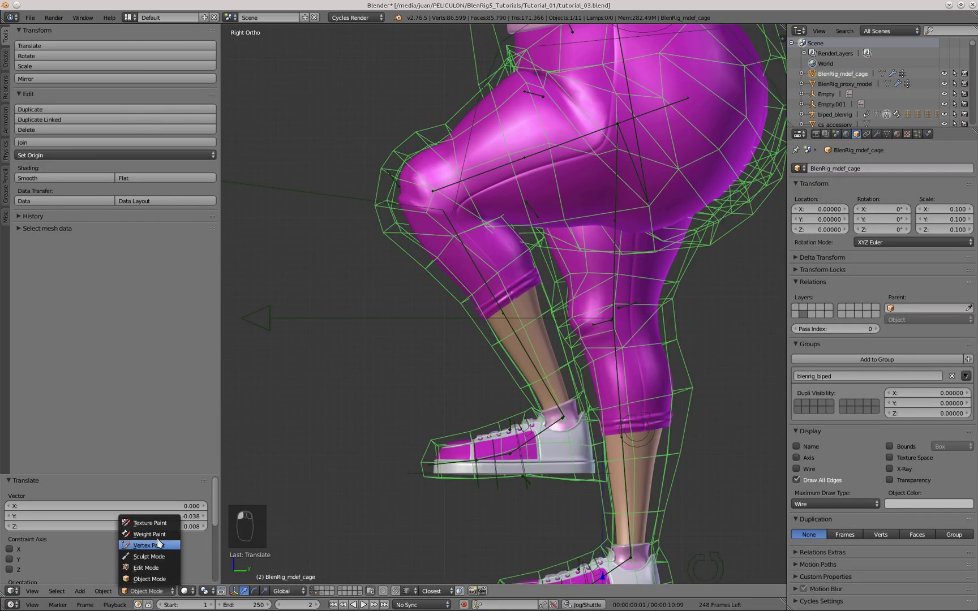
left_click_drag(470, 176, 447, 279)
right_click(447, 279)
left_click_drag(430, 264, 449, 312)
left_click_drag(448, 312, 451, 277)
left_click_drag(437, 293, 439, 268)
middle_click(474, 248)
right_click(478, 253)
Paint cage weights over the front of the bent knee.
left_click(460, 228)
left_click_drag(459, 227, 451, 310)
left_click_drag(451, 310, 141, 317)
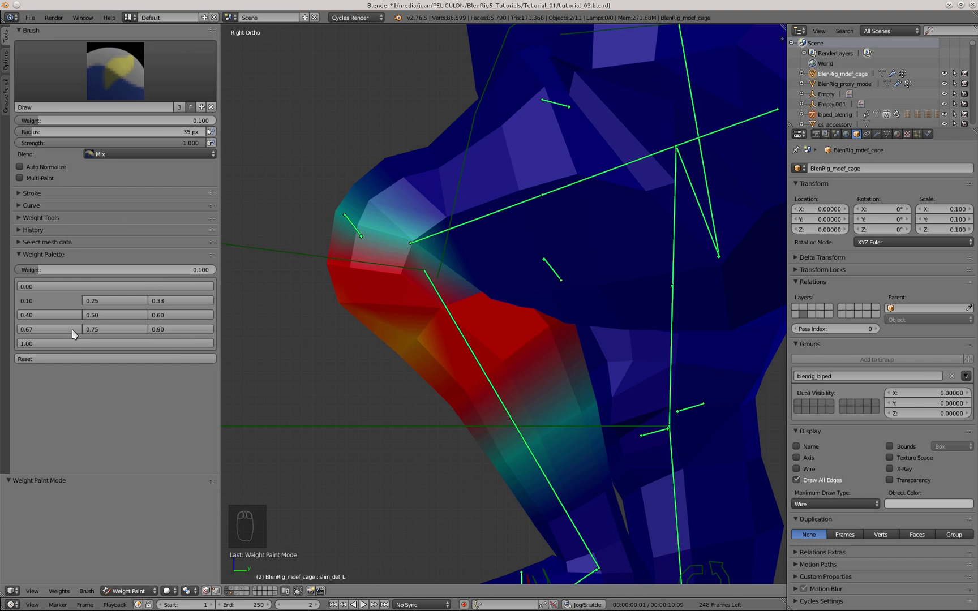
left_click_drag(73, 345, 249, 208)
left_click(97, 302)
left_click_drag(358, 195, 316, 151)
left_click_drag(317, 151, 63, 303)
left_click_drag(62, 304, 336, 302)
left_click_drag(336, 303, 424, 204)
left_click_drag(528, 304, 348, 256)
Return to Object Mode and reposition the raised foot to test the knee bend.
key("KP_3")
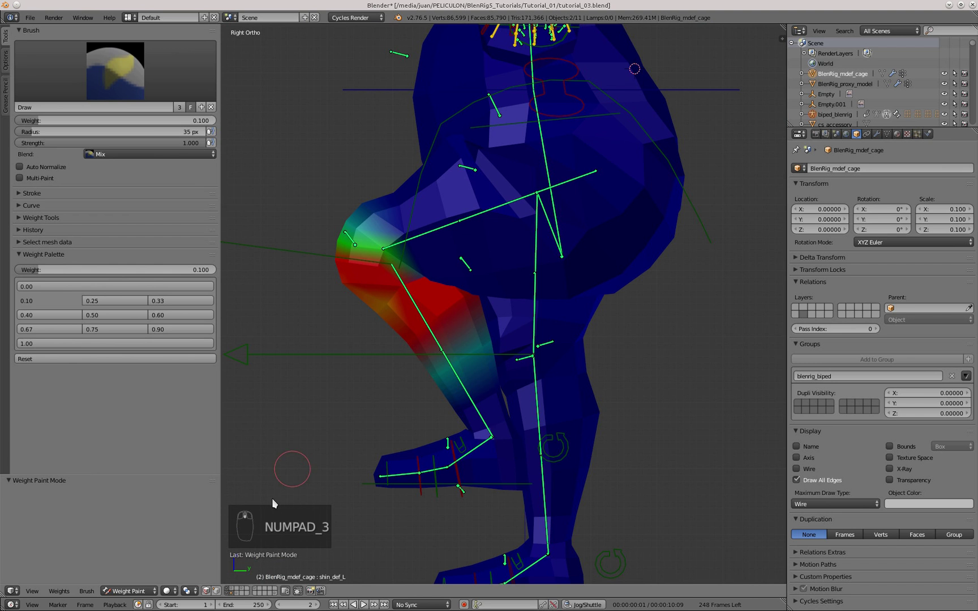
left_click_drag(236, 597, 427, 455)
middle_click(427, 455)
left_click_drag(435, 448, 369, 446)
Clear location, rotation and scale on the controls to return the leg to rest.
key("g")
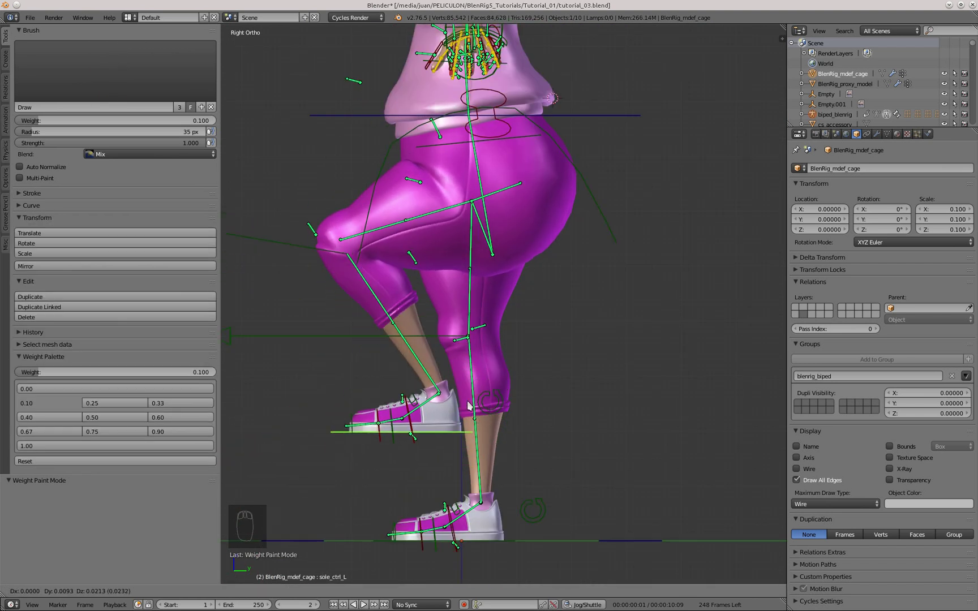
key("alt+g")
key("alt+r")
left_click(256, 596)
key("alt+g")
key("alt+r")
key("alt+s")
key("a")
left_click_drag(155, 595, 612, 476)
key("KP_3")
Move and rotate the foot control to bend the ankle, resetting between tries.
key("g")
left_click(563, 371)
right_click(522, 361)
key("r")
left_click_drag(562, 476, 660, 407)
key("alt+g")
key("alt+r")
left_click(508, 322)
left_click_drag(537, 342, 654, 364)
key("alt+r")
left_click(551, 309)
key("KP_3")
middle_click(462, 282)
left_click_drag(347, 392, 374, 343)
Test further foot and toe rotations on the ankle, then clear the transforms.
key("g")
right_click(433, 426)
key("alt+r")
key("alt+g")
right_click(407, 385)
right_click(513, 366)
key("r")
left_click_drag(347, 394, 304, 210)
key("g")
right_click(552, 428)
key("r")
middle_click(634, 403)
left_click_drag(640, 386, 650, 307)
key("r")
left_click_drag(536, 328, 569, 308)
middle_click(569, 308)
left_click(567, 308)
key("r")
left_click_drag(577, 323, 557, 317)
left_click_drag(470, 228, 440, 328)
left_click_drag(441, 328, 518, 420)
key("alt+g")
key("alt+r")
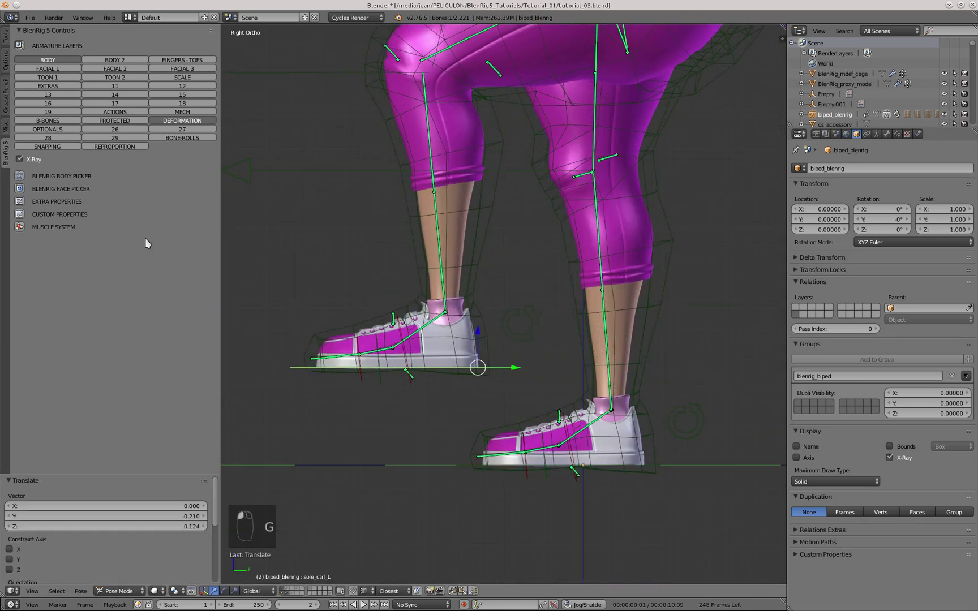
Weight-paint the mdef cage around the ankle.
left_click(376, 328)
left_click_drag(561, 286, 623, 252)
right_click(602, 253)
left_click(159, 573)
right_click(517, 307)
left_click_drag(45, 47, 6, 69)
left_click(7, 69)
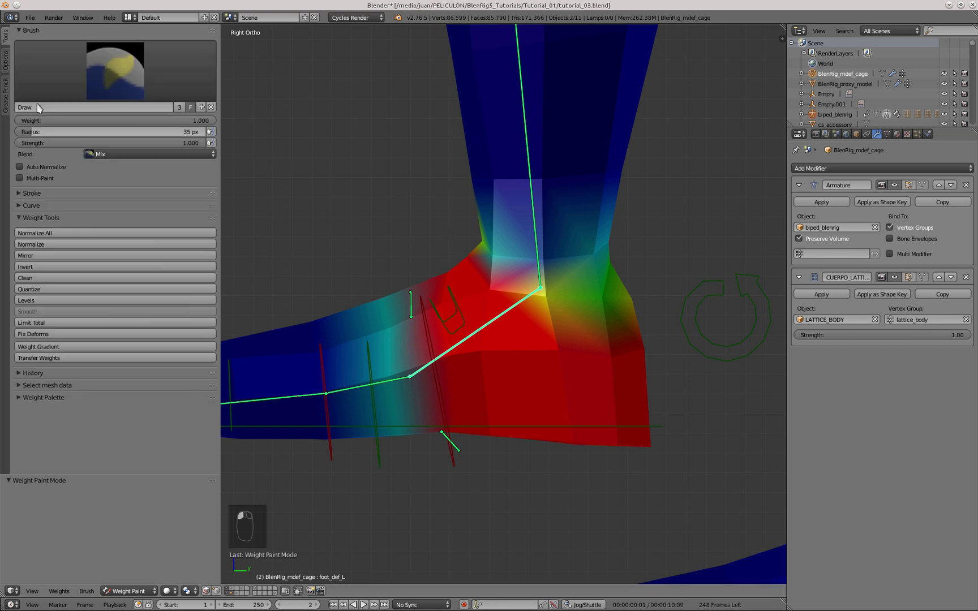
left_click_drag(41, 207, 18, 208)
left_click(20, 208)
left_click_drag(32, 225, 478, 274)
left_click_drag(478, 274, 444, 464)
left_click_drag(444, 464, 363, 385)
Back in Pose Mode, rotate the front foot control to check the ankle deformation.
key("r")
middle_click(623, 208)
left_click_drag(636, 221, 77, 277)
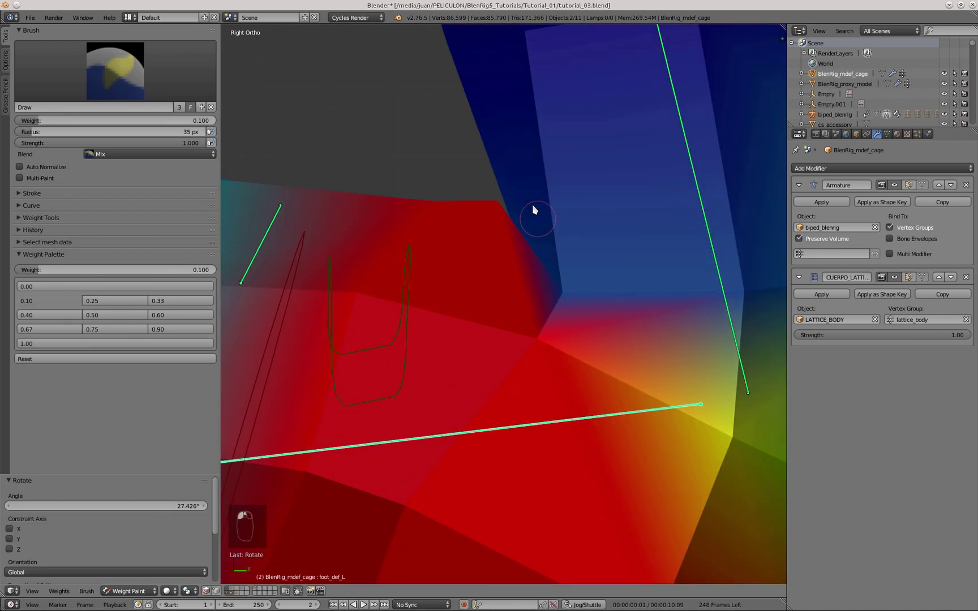
left_click_drag(431, 293, 234, 596)
right_click(481, 454)
left_click_drag(446, 425, 385, 428)
key("r")
middle_click(416, 479)
left_click_drag(460, 431, 465, 479)
key("r")
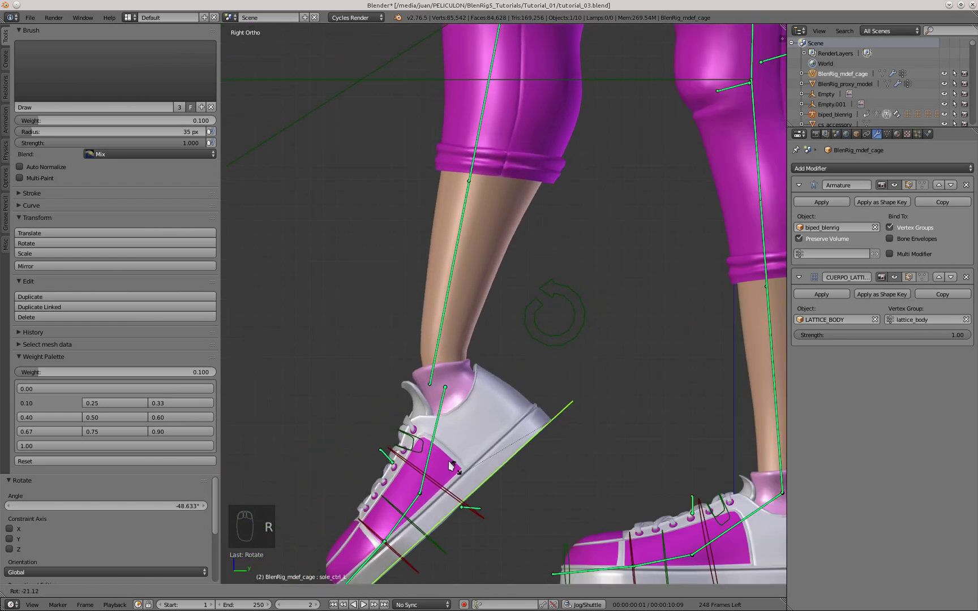
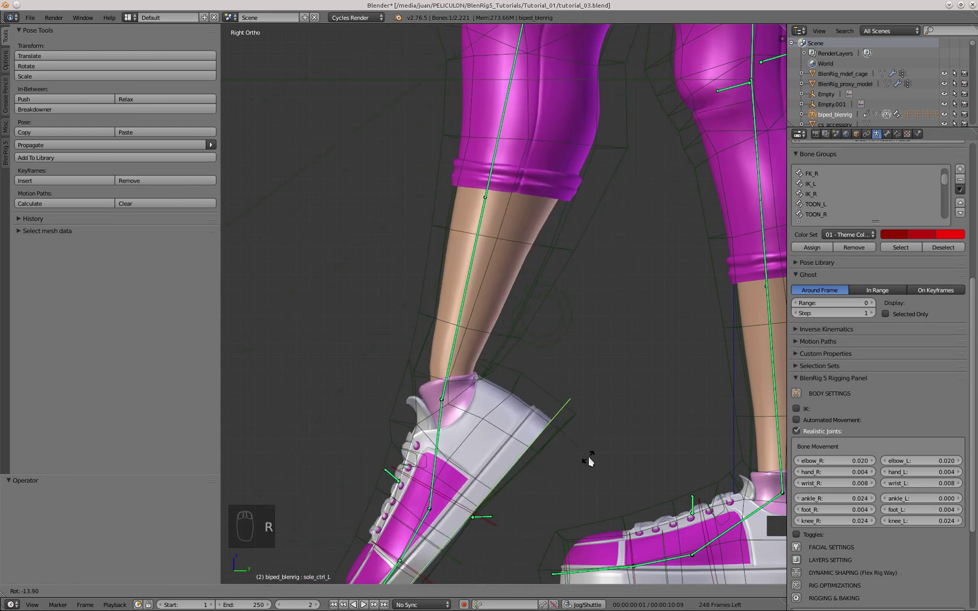
Set ankle_R and ankle_L to 0.012 in the Realistic Joints bone movement settings.
left_click(583, 514)
middle_click(784, 496)
middle_click(923, 500)
key("r")
left_click(802, 177)
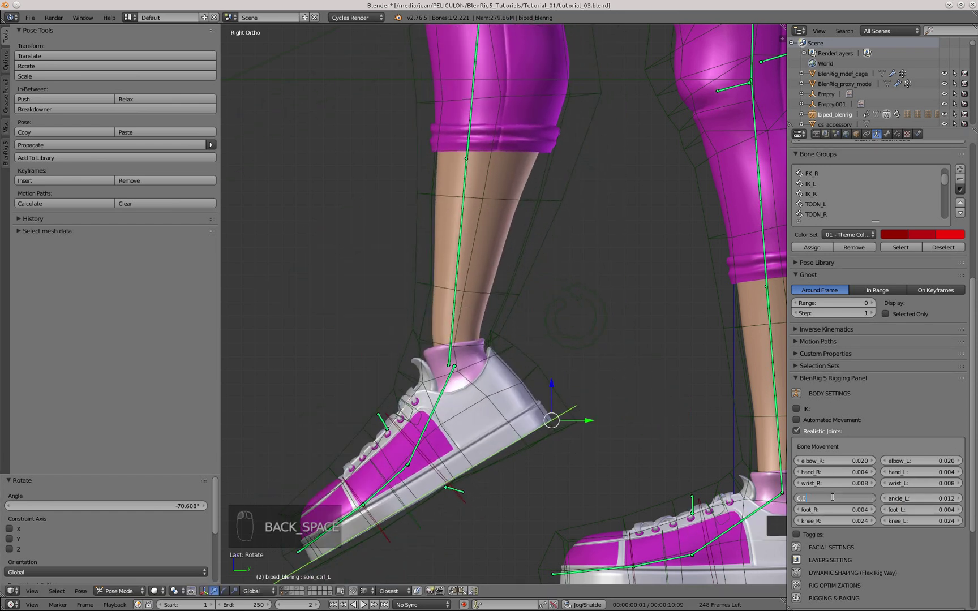
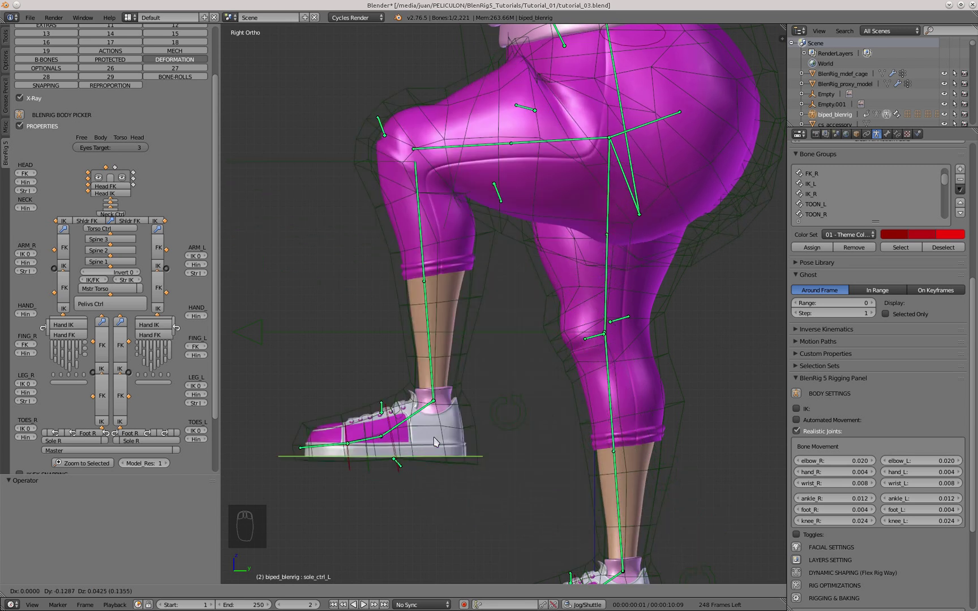
Raise the thigh control to bend the hip.
left_click_drag(443, 386, 439, 256)
key("g")
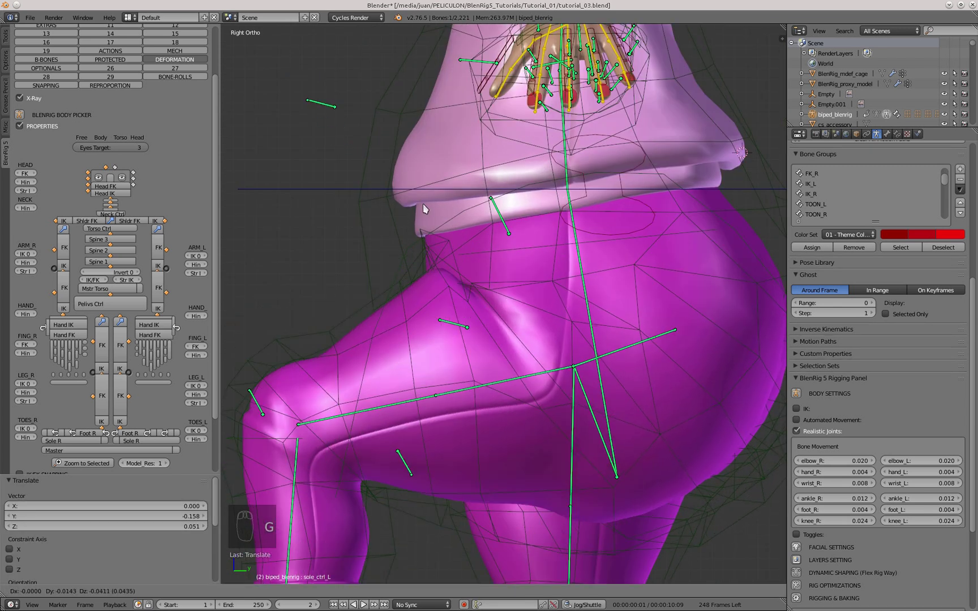
key("g")
left_click_drag(457, 267, 470, 249)
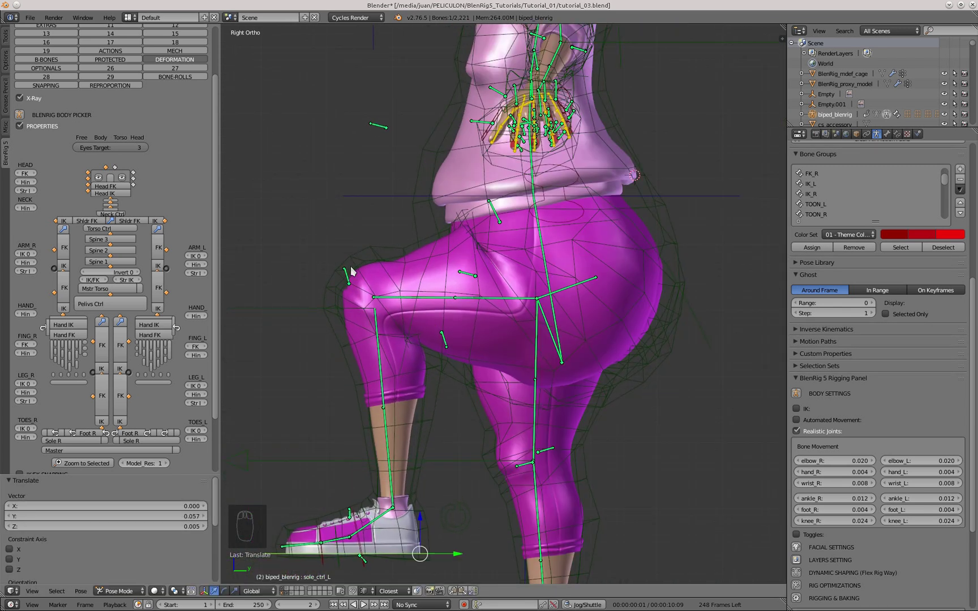
left_click(335, 339)
middle_click(410, 305)
right_click(429, 559)
Adjust the leg controls further to expose the hip crease.
left_click_drag(377, 96, 360, 90)
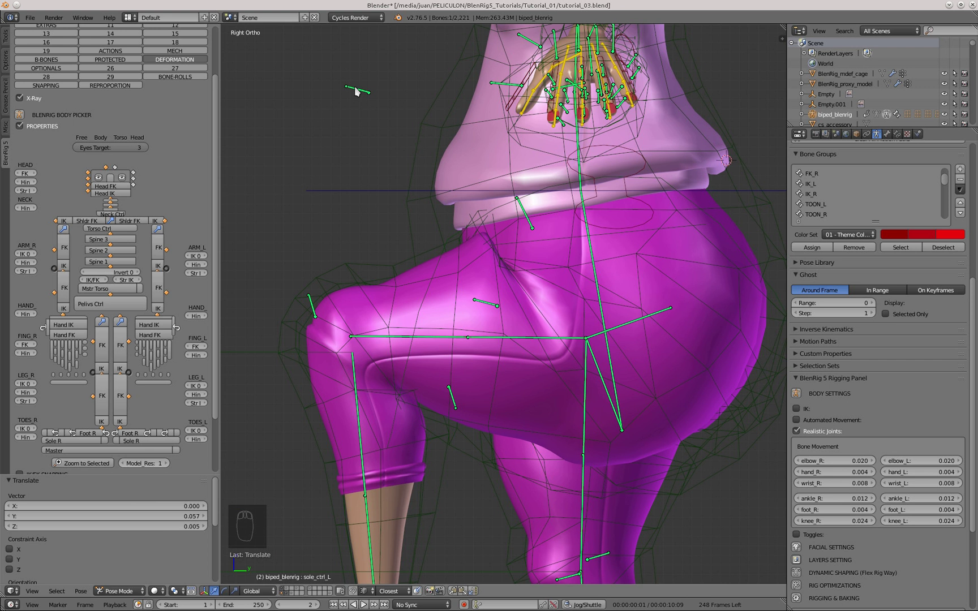
left_click_drag(357, 94, 414, 117)
key("g")
left_click_drag(414, 117, 523, 190)
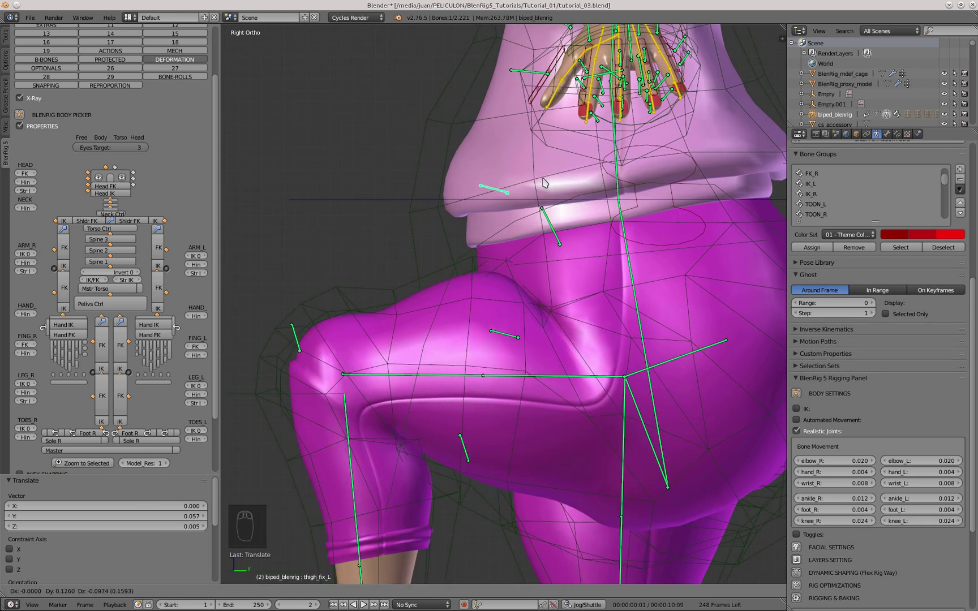
left_click_drag(425, 182, 448, 243)
key("g")
Select thigh_fix_L and review its Transformation constraint's location minimums 0.060, 0.375, 0.375.
right_click(416, 150)
middle_click(415, 150)
key("g")
left_click_drag(423, 166, 494, 241)
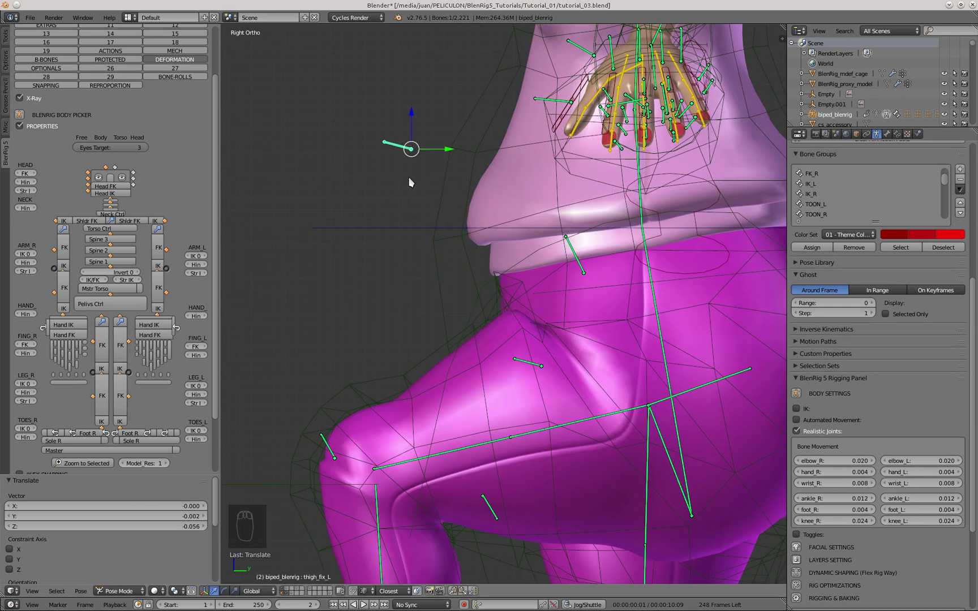
left_click_drag(900, 138, 618, 367)
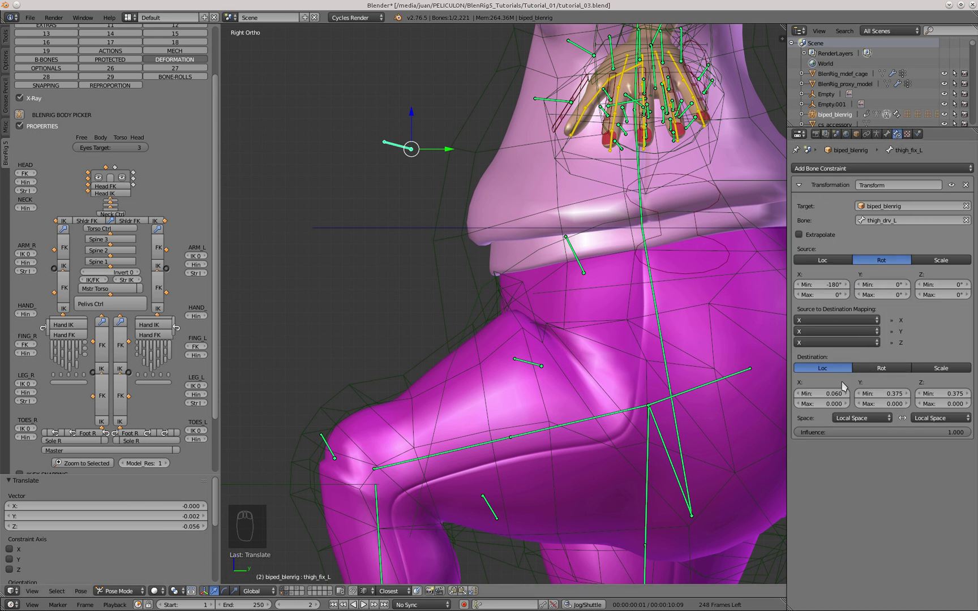
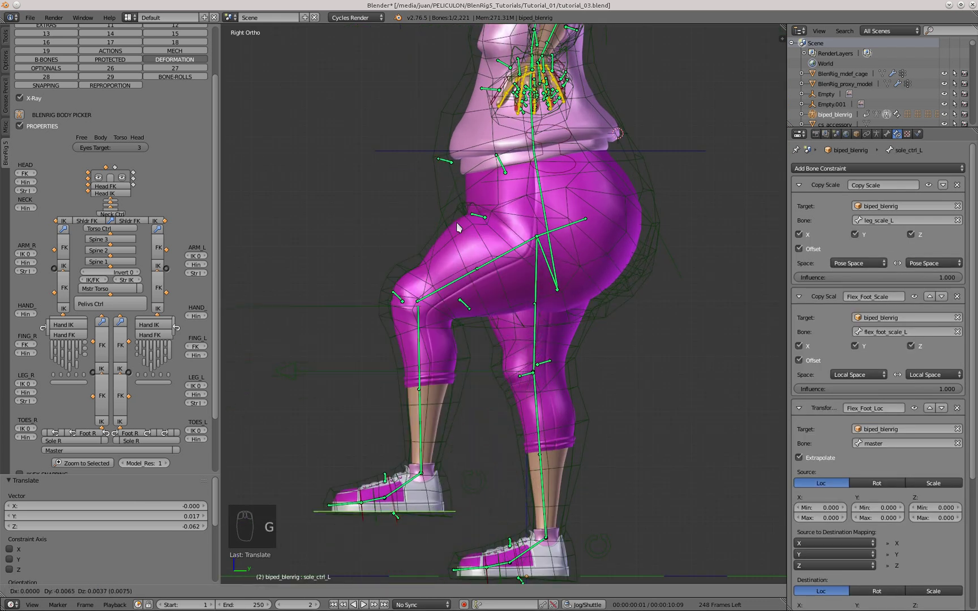
Raise the thigh, then switch the mdef cage into Weight Paint mode at the groin.
left_click_drag(503, 181, 492, 270)
key("g")
left_click(432, 245)
right_click(435, 252)
left_click(168, 592)
left_click_drag(436, 341, 449, 285)
left_click_drag(481, 253, 486, 289)
key("g")
Paint the groin and hip cage area with weights between 0.25 and 0.5.
left_click_drag(508, 145, 683, 193)
middle_click(691, 180)
left_click(100, 246)
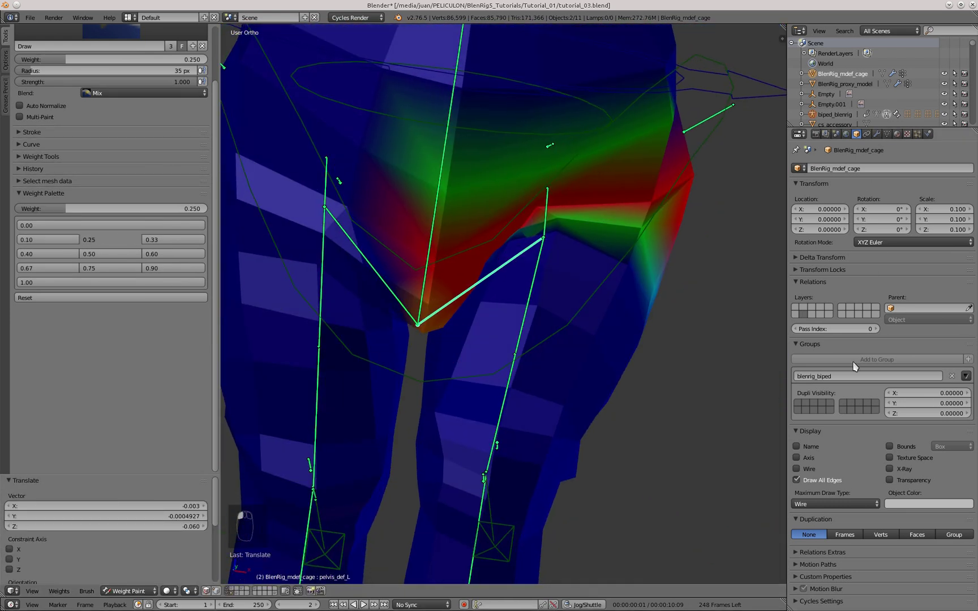
left_click_drag(809, 469, 520, 255)
left_click_drag(520, 255, 94, 283)
left_click_drag(94, 283, 377, 247)
middle_click(377, 247)
left_click_drag(109, 255, 478, 202)
middle_click(478, 202)
key("KP_3")
Return to Pose Mode and move the raised thigh to check the repainted deformation.
left_click(236, 596)
middle_click(457, 499)
key("KP_3")
left_click(454, 386)
key("g")
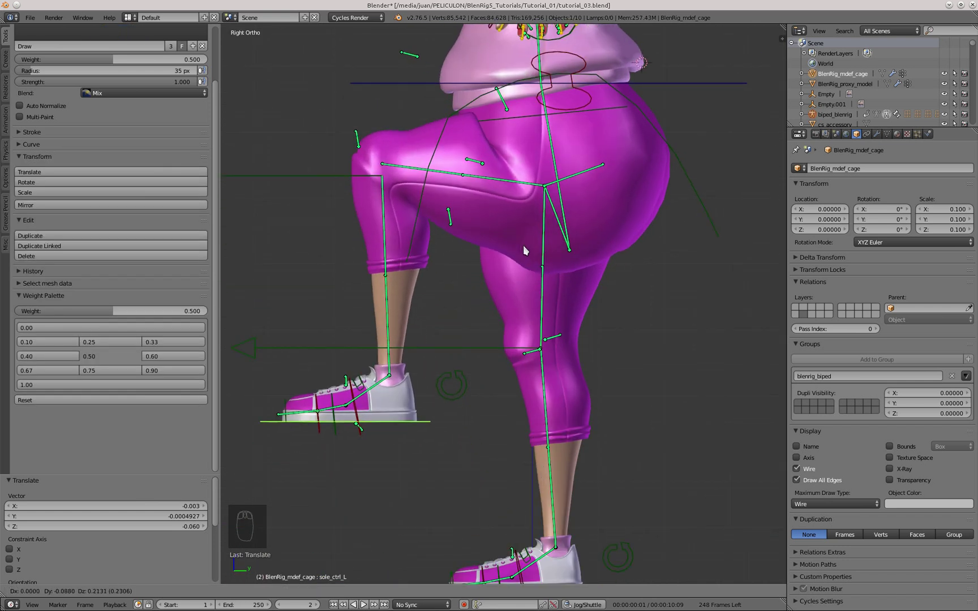
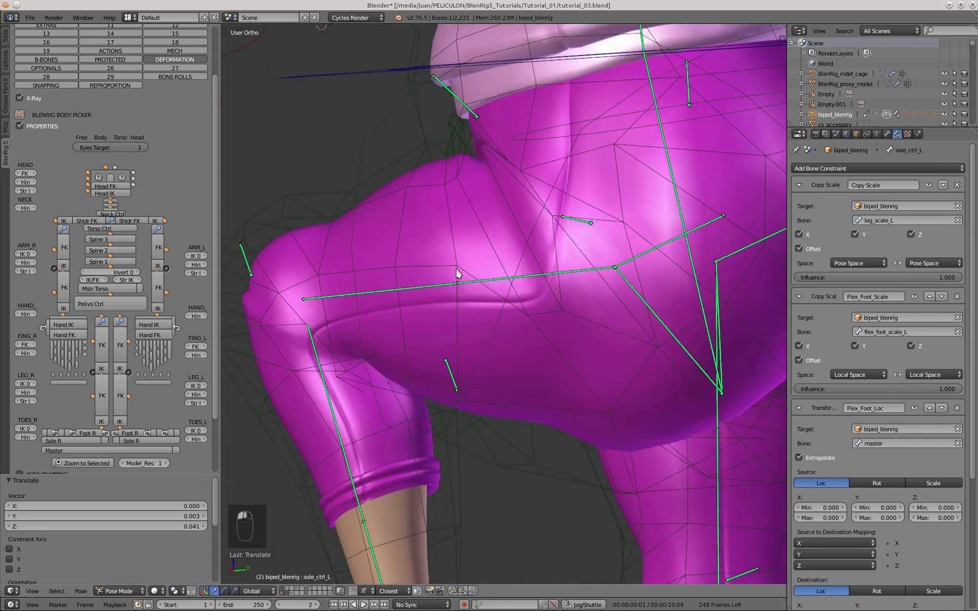
Move the thigh control through several raised positions in side view to test the groin.
left_click_drag(461, 283, 475, 274)
key("KP_3")
left_click_drag(474, 274, 525, 279)
left_click_drag(470, 187, 424, 55)
left_click_drag(423, 54, 472, 53)
key("g")
left_click_drag(471, 54, 502, 178)
key("g")
left_click_drag(420, 146, 446, 169)
key("g")
right_click(445, 169)
Swing the thigh down and forward again, clearing a constraint field in the properties.
middle_click(881, 397)
left_click_drag(447, 228, 406, 489)
left_click_drag(406, 489, 460, 398)
key("g")
left_click_drag(460, 398, 526, 442)
middle_click(476, 124)
key("KP_3")
left_click_drag(415, 215, 305, 80)
key("g")
middle_click(484, 309)
left_click(887, 391)
key("BackSpace")
Keep posing the thigh up, back and across to watch the hip deformation from the side.
middle_click(450, 235)
key("KP_3")
left_click(405, 522)
left_click_drag(456, 350, 558, 485)
key("g")
left_click(557, 485)
left_click_drag(578, 495, 471, 360)
left_click_drag(487, 142, 369, 311)
key("KP_3")
left_click_drag(349, 260, 430, 178)
key("g")
middle_click(504, 159)
left_click_drag(439, 249, 445, 210)
key("KP_3")
Clear pose location and scale, deselect all and reselect thigh_fix_L for Min Y 0.300, Min Z 0.350.
key("alt+g")
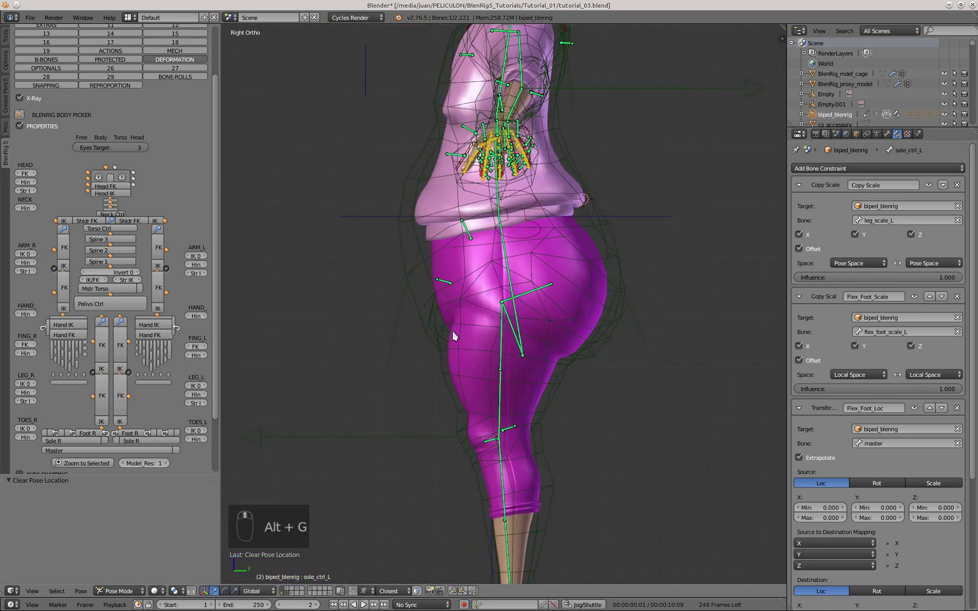
key("KP_3")
key("KP_3")
key("g")
left_click_drag(368, 241, 455, 270)
key("a")
key("alt+g")
key("a")
key("alt+s")
left_click_drag(438, 304, 413, 346)
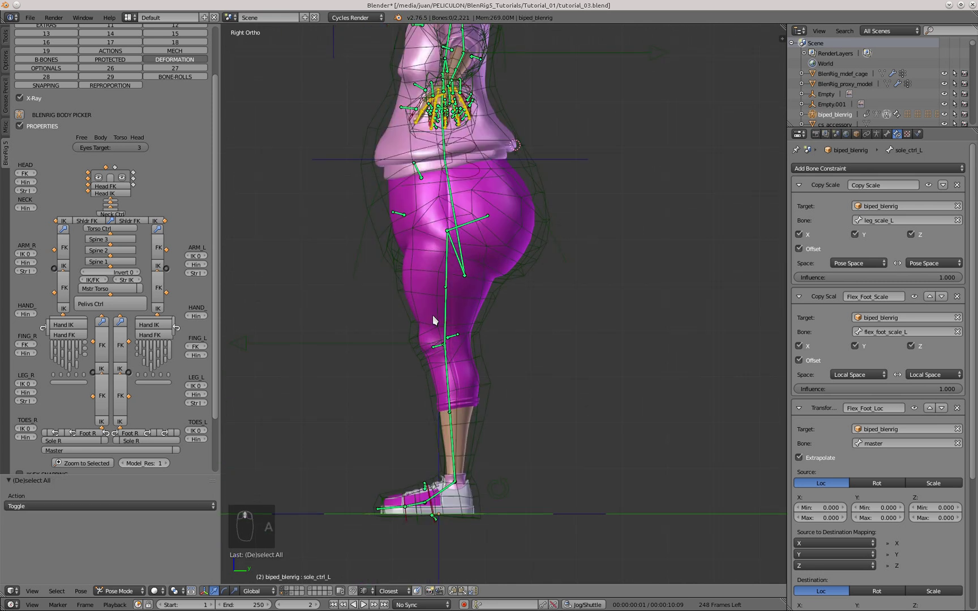
left_click(396, 216)
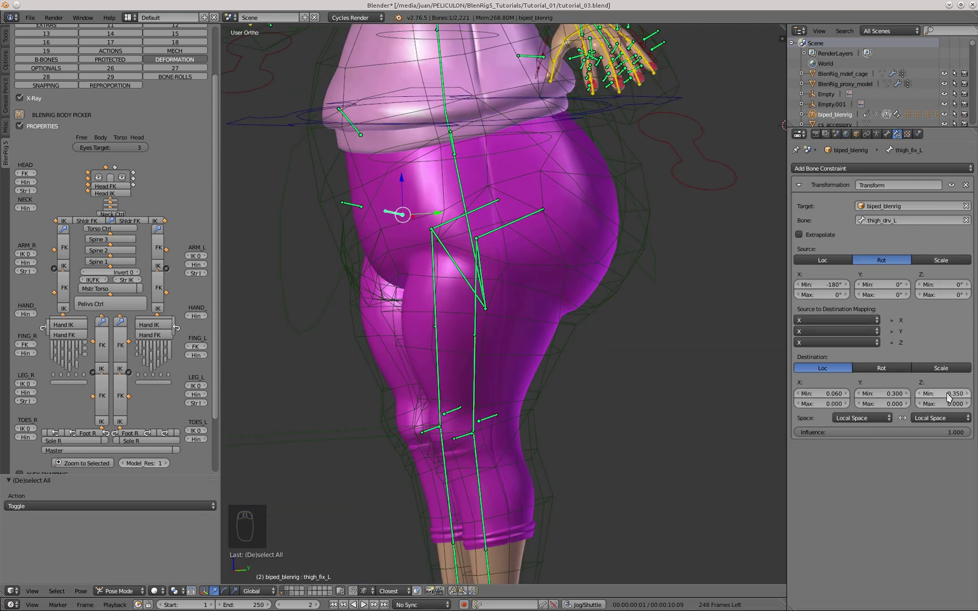
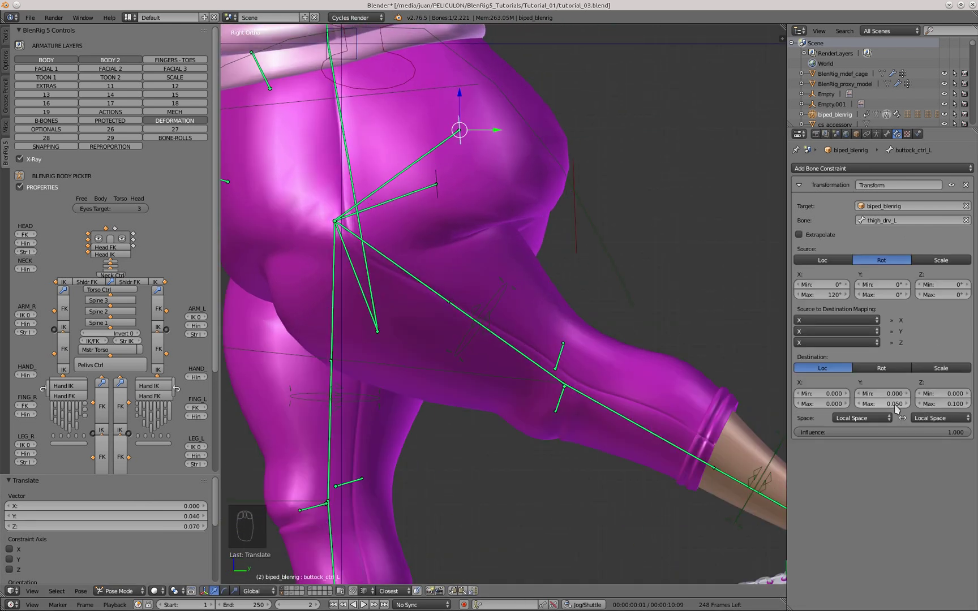
Set buttock_ctrl_L's Transformation constraint Max Y and Z to 0.050 and raise the thigh.
left_click_drag(954, 187, 948, 409)
right_click(949, 409)
left_click_drag(463, 242, 320, 579)
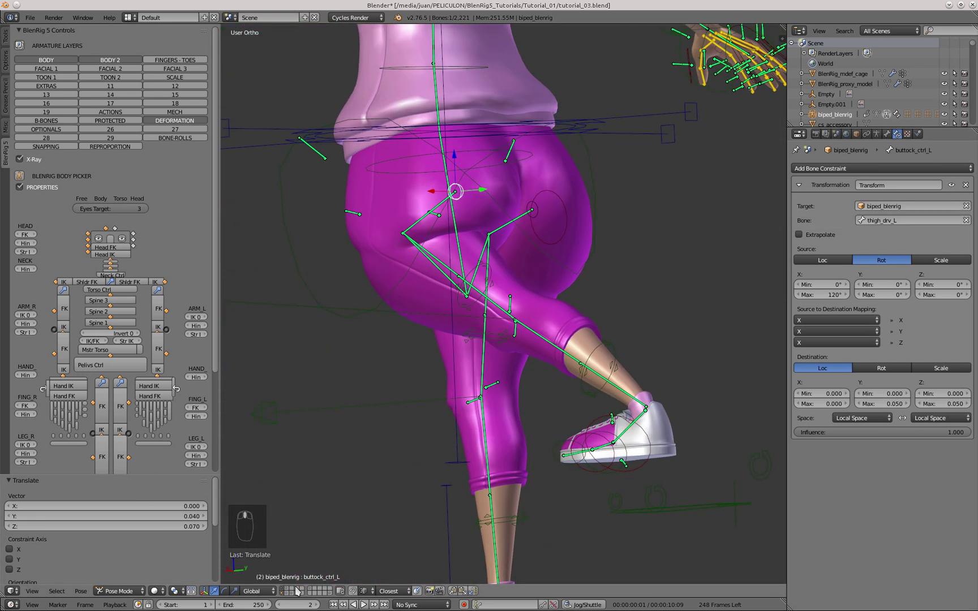
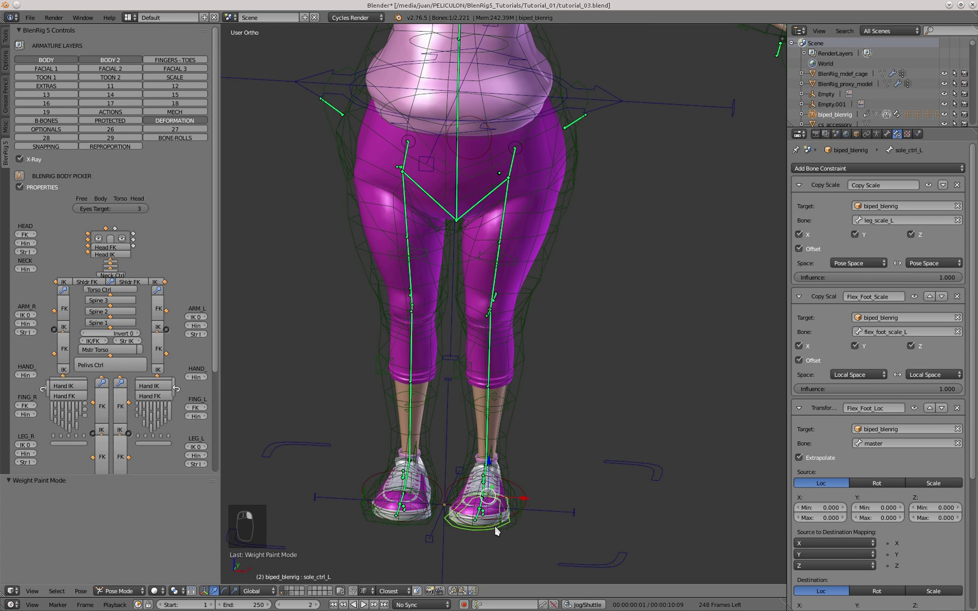
In front view, drag the left foot IK control sideways and down to test the leg.
key("KP_1")
left_click_drag(483, 393, 557, 397)
key("g")
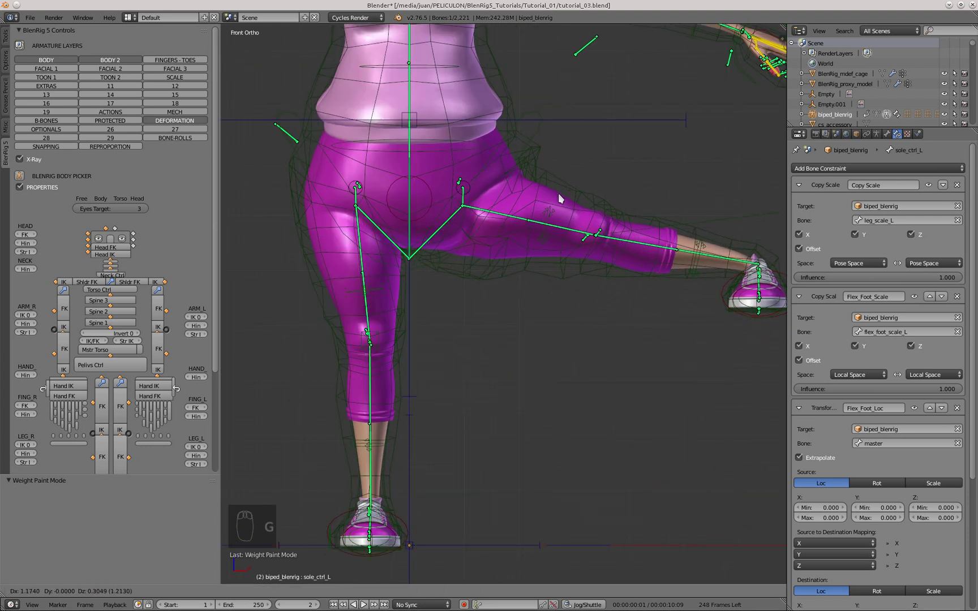
left_click(598, 245)
middle_click(513, 214)
key("KP_1")
left_click(575, 98)
left_click_drag(575, 98, 530, 208)
key("g")
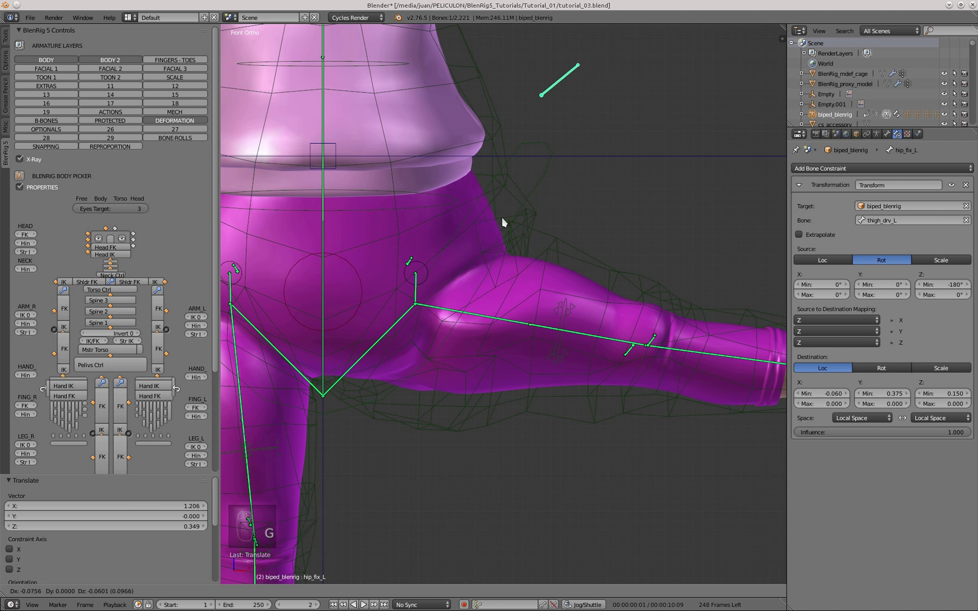
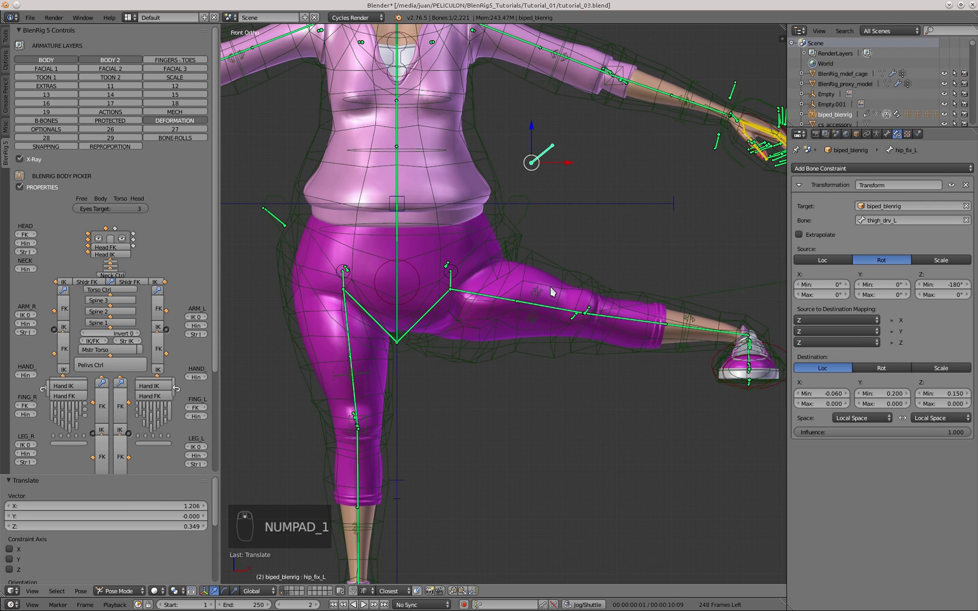
Lift and swing the foot control through more positions to check hip_fix_L deformation.
middle_click(549, 160)
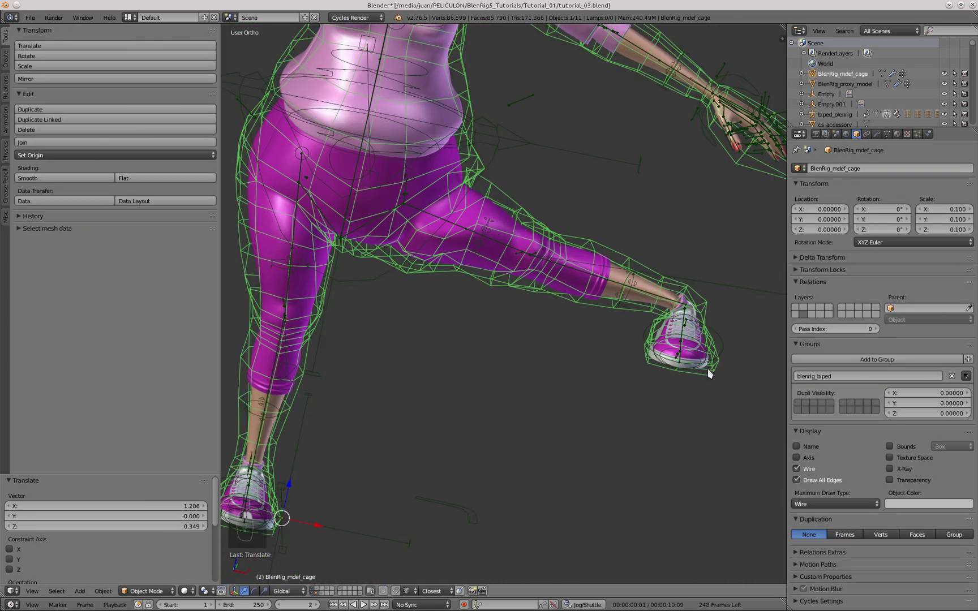
key("KP_1")
middle_click(555, 357)
left_click_drag(720, 412, 455, 344)
key("KP_1")
left_click_drag(456, 344, 476, 509)
key("g")
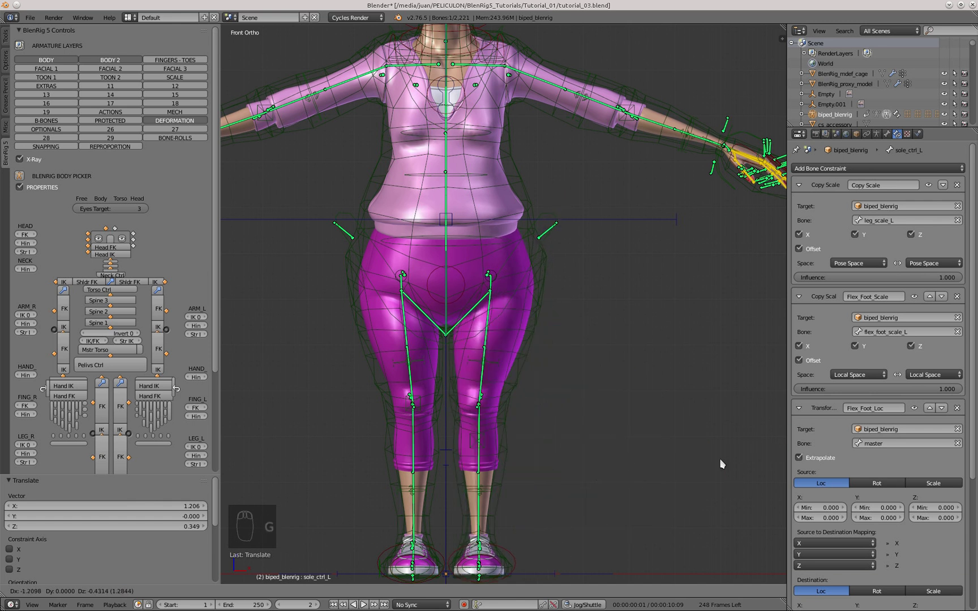
left_click_drag(270, 578, 343, 433)
key("g")
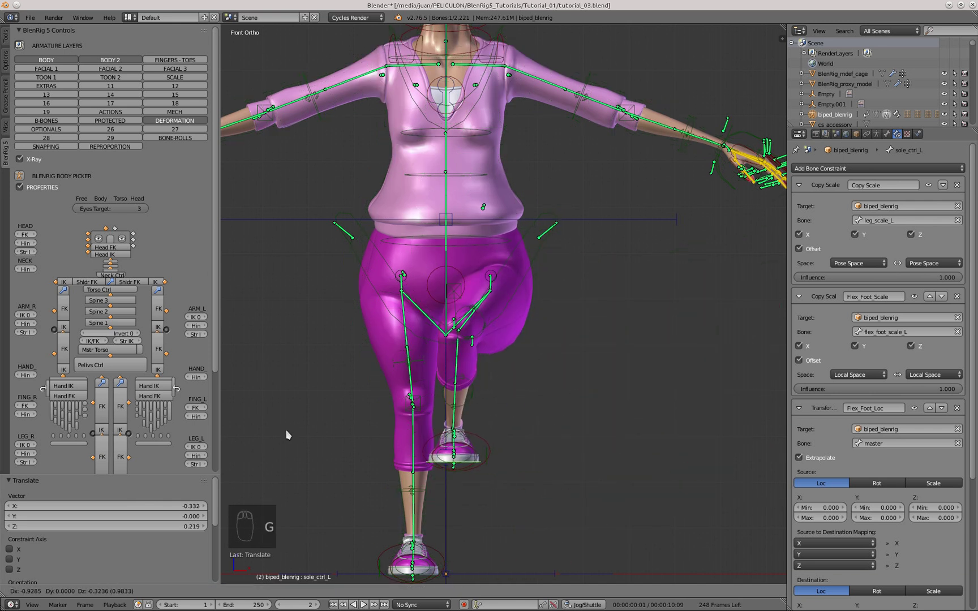
left_click_drag(512, 341, 524, 433)
key("g")
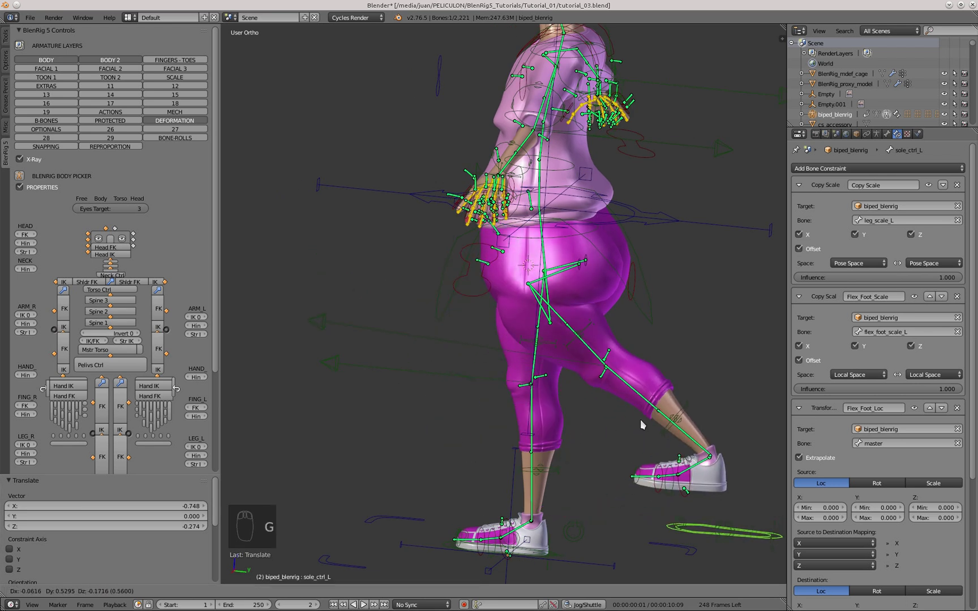
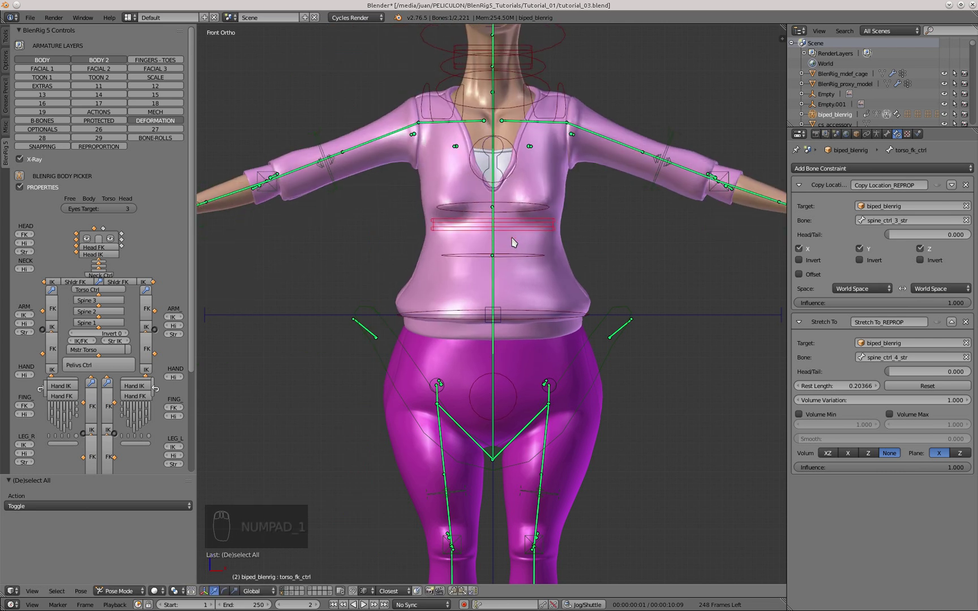
Rotate the left arm FK control upward and reposition it in front view.
left_click_drag(503, 202, 474, 227)
left_click_drag(513, 239, 509, 205)
middle_click(500, 148)
key("r")
key("r")
middle_click(471, 397)
key("KP_1")
left_click(551, 440)
key("g")
Move the arm controls around, clear their location and raise the arm again.
middle_click(691, 276)
left_click(557, 455)
key("g")
key("g")
left_click(655, 173)
key("g")
left_click_drag(488, 183, 574, 289)
key("alt+g")
left_click_drag(662, 223, 516, 280)
key("g")
Swing the left arm overhead through several positions to watch the automatic shoulder.
middle_click(727, 303)
middle_click(531, 356)
key("g")
left_click_drag(480, 351, 395, 163)
left_click_drag(484, 250, 455, 215)
key("g")
middle_click(436, 261)
key("g")
left_click_drag(483, 257, 532, 324)
key("g")
left_click_drag(532, 323, 746, 400)
middle_click(543, 393)
key("KP_1")
Clear the arm's location once more and lift it straight overhead.
left_click(566, 372)
key("alt+g")
left_click_drag(543, 384, 581, 292)
key("g")
left_click_drag(581, 292, 552, 86)
left_click_drag(531, 66, 407, 277)
key("g")
middle_click(387, 284)
Show the BlenRig 5 Rigging Panel Body Settings with the IK Auto Shoulder values.
left_click_drag(387, 285, 881, 137)
left_click(881, 137)
left_click_drag(881, 137, 807, 312)
left_click_drag(805, 312, 804, 299)
left_click_drag(804, 299, 427, 356)
Set IK Auto Shoulder shoulder_R UP and shoulder_L UP values both to 7.000.
left_click_drag(427, 356, 497, 249)
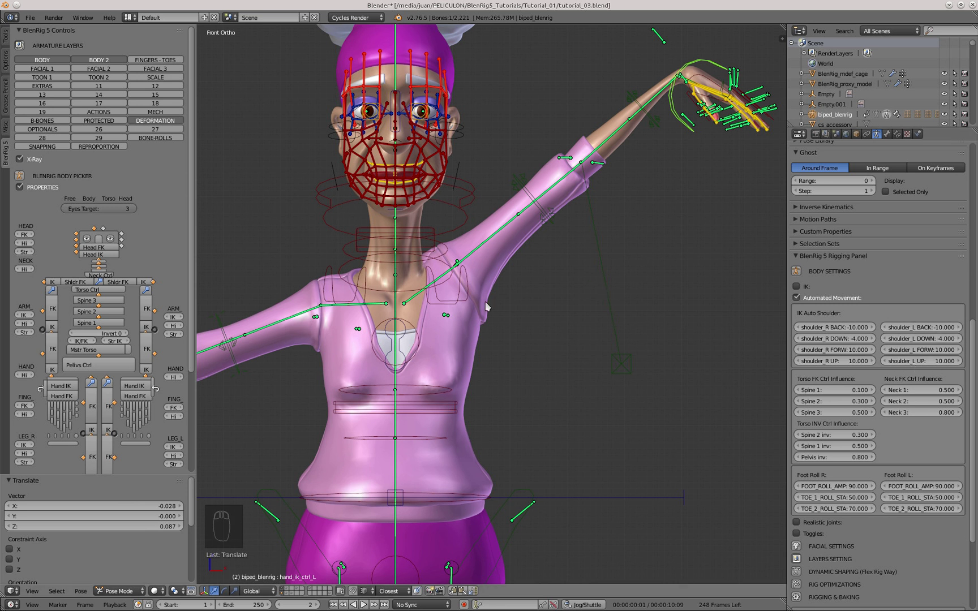
left_click_drag(466, 255, 914, 364)
left_click(913, 363)
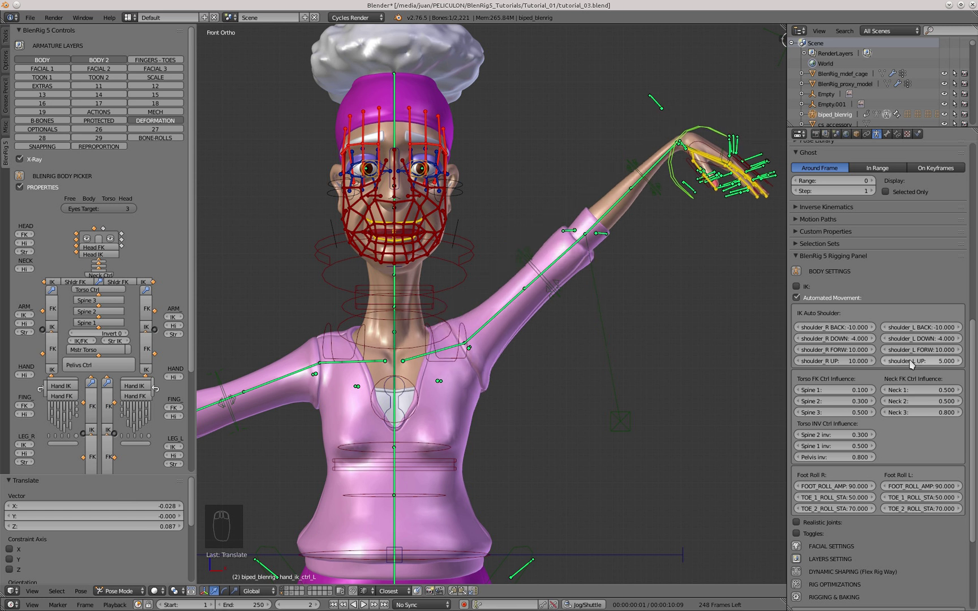
Move the hand control around from a side view to watch the auto-shoulder react.
key("g")
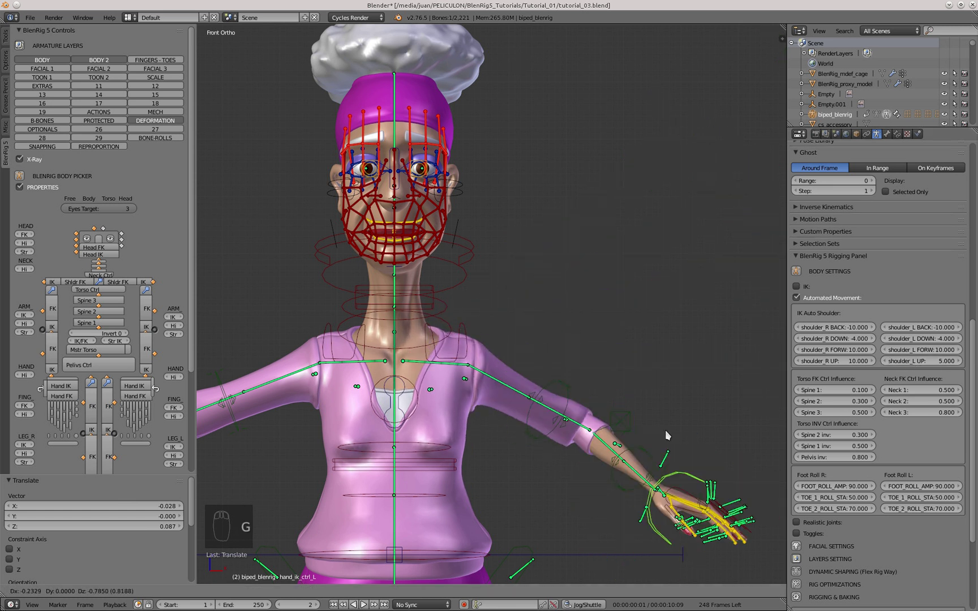
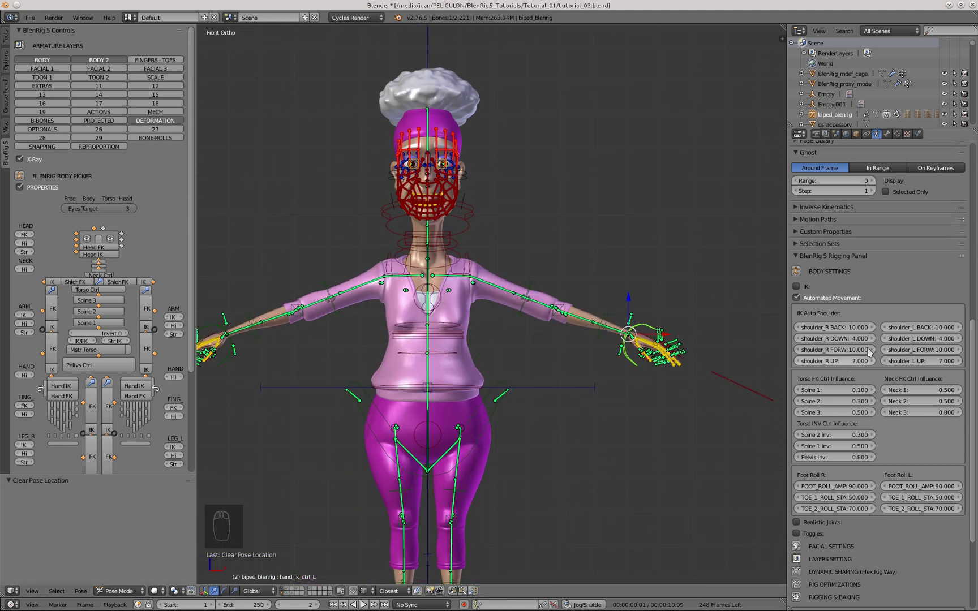
left_click_drag(655, 323, 636, 294)
left_click_drag(636, 294, 500, 292)
key("g")
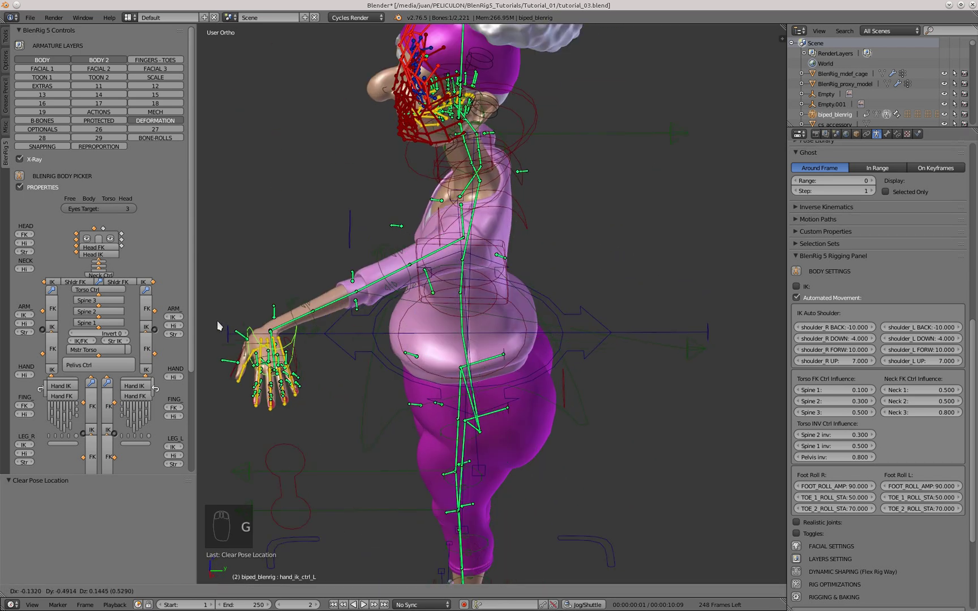
left_click_drag(493, 227, 583, 333)
key("g")
left_click_drag(594, 336, 486, 333)
left_click_drag(440, 310, 425, 364)
key("g")
left_click_drag(619, 381, 460, 301)
Clear location, rotation and scale on all bones to restore the rest pose.
key("a")
key("a")
key("alt+g")
key("alt+r")
key("alt+s")
key("a")
In front view, pull the left hand down so the arm hangs beside the hip.
key("KP_1")
left_click_drag(504, 322, 497, 280)
right_click(667, 289)
key("g")
middle_click(577, 360)
Raise the hand forward and bend the forearm up at the elbow for the joint test.
key("KP_1")
middle_click(577, 352)
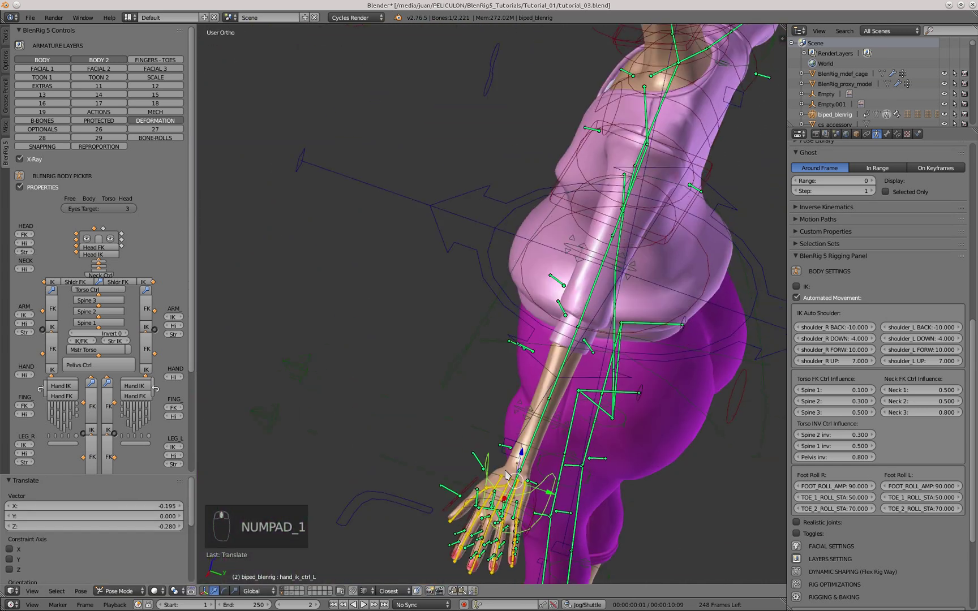
key("g")
left_click_drag(491, 352, 425, 238)
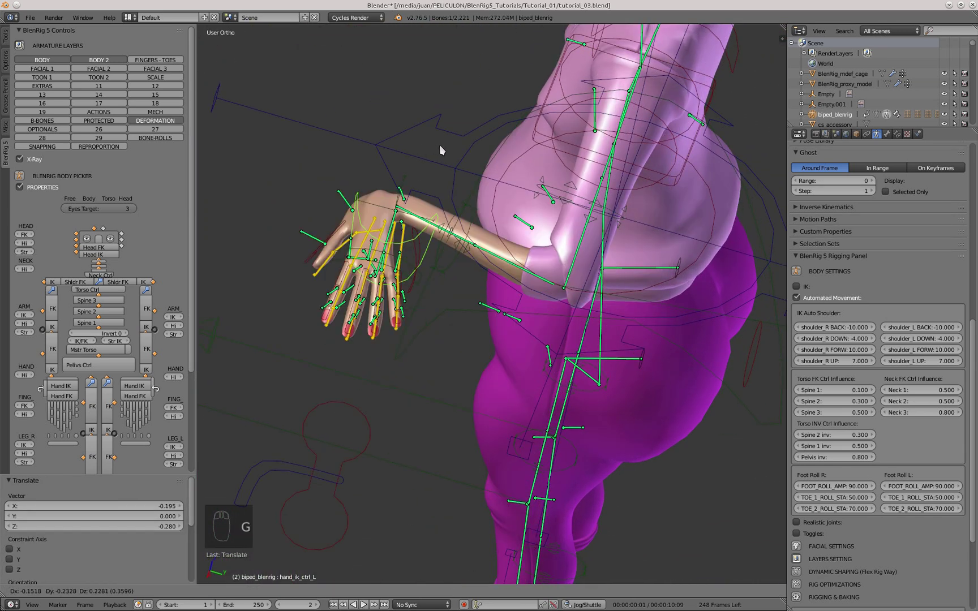
left_click_drag(652, 294, 378, 350)
key("r")
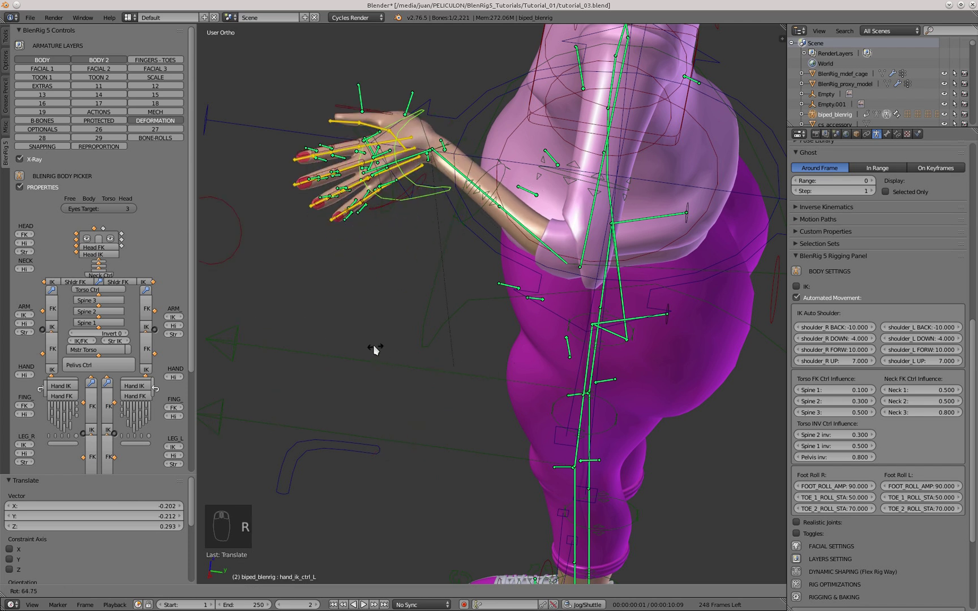
left_click_drag(382, 355, 548, 516)
key("g")
left_click_drag(548, 516, 523, 439)
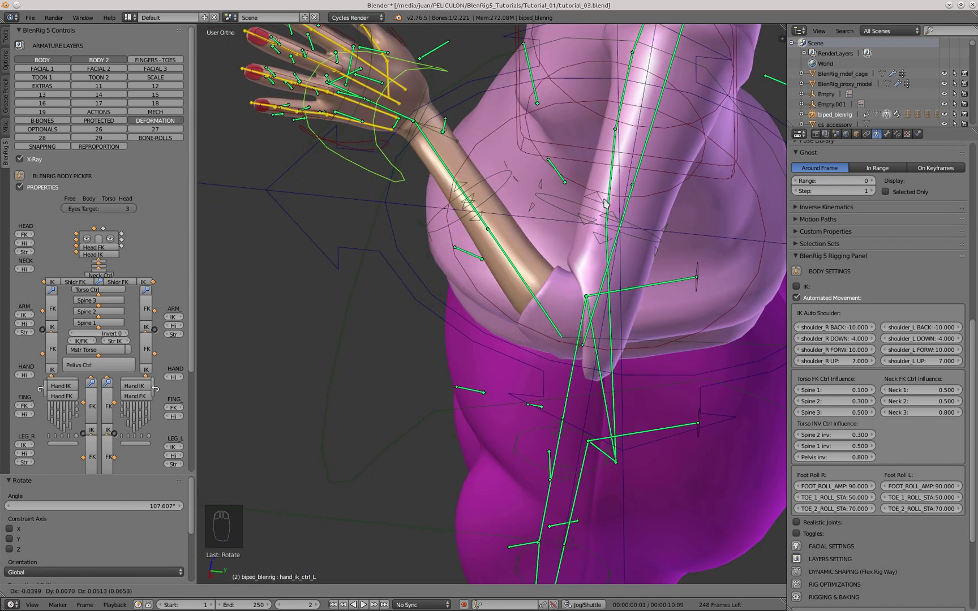
left_click_drag(466, 442, 475, 467)
Set Realistic Joints elbow_R and elbow_L bone movement to 0.012.
left_click_drag(803, 297, 843, 339)
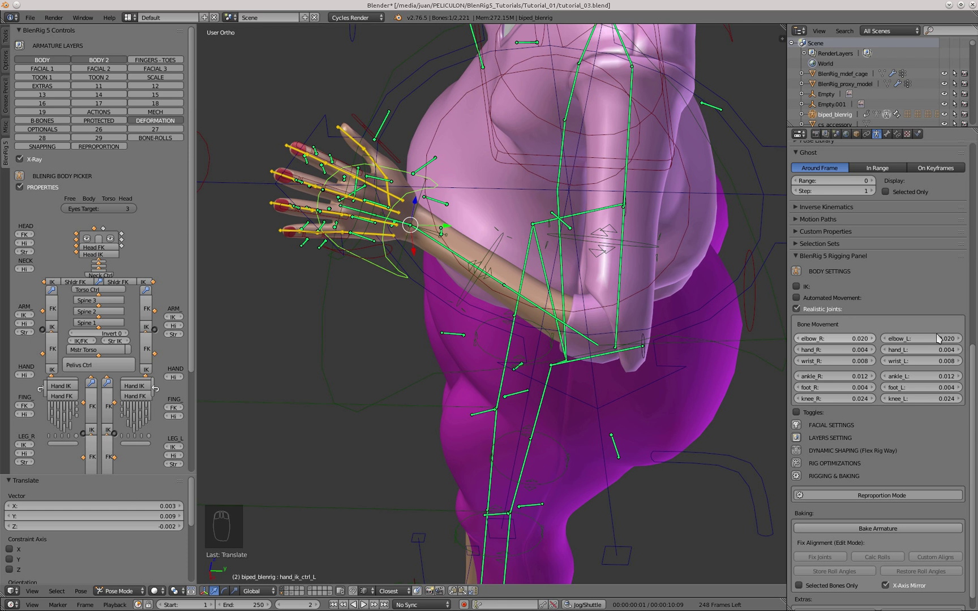
left_click(939, 340)
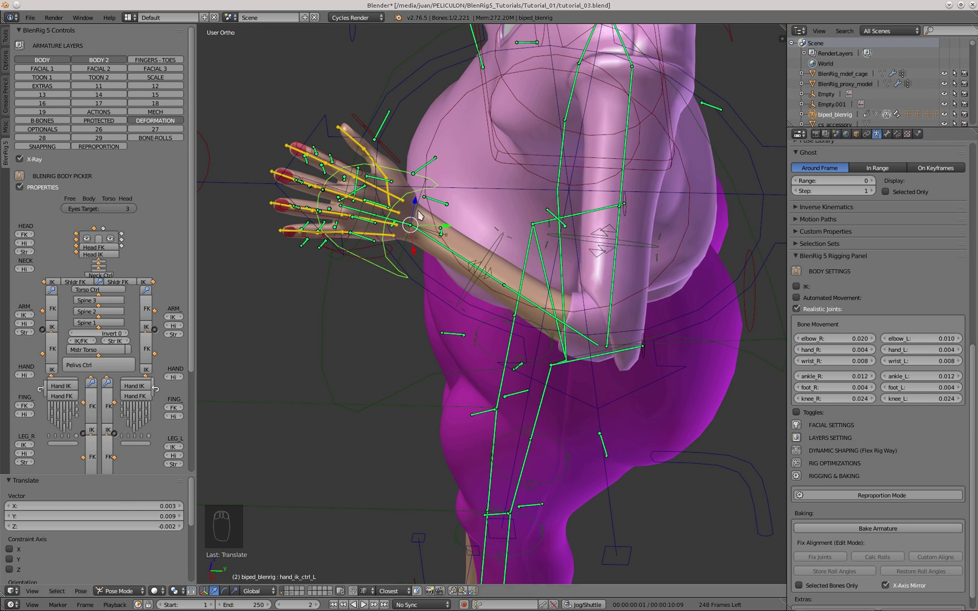
key("g")
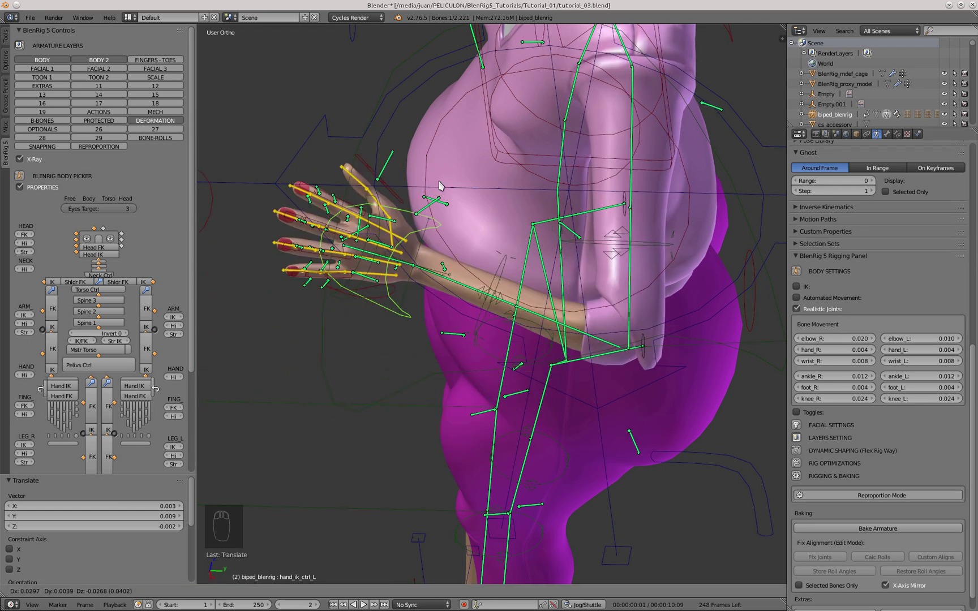
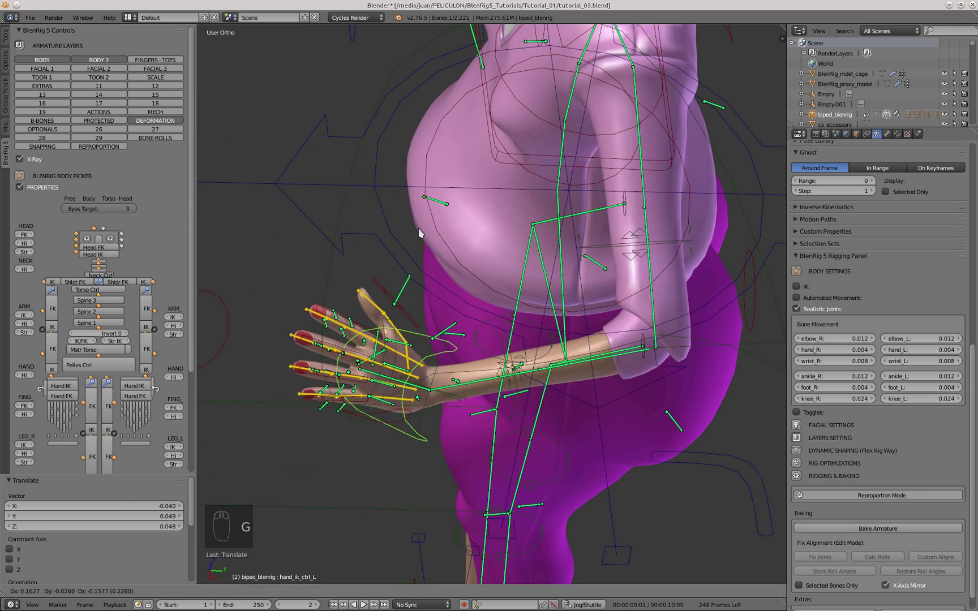
Move the hand control through several positions to inspect arm deformation from different angles.
left_click_drag(635, 288, 647, 155)
key("g")
middle_click(647, 155)
left_click_drag(504, 133, 485, 153)
key("g")
left_click(485, 153)
left_click_drag(531, 231, 419, 79)
left_click_drag(419, 80, 375, 279)
key("g")
left_click_drag(575, 242, 563, 256)
middle_click(563, 256)
Select the arm_fix bone and adjust its Transformation constraint destination Max Y and Z limits.
left_click(579, 292)
right_click(579, 292)
left_click_drag(579, 301, 508, 308)
key("g")
key("g")
left_click_drag(902, 139, 920, 414)
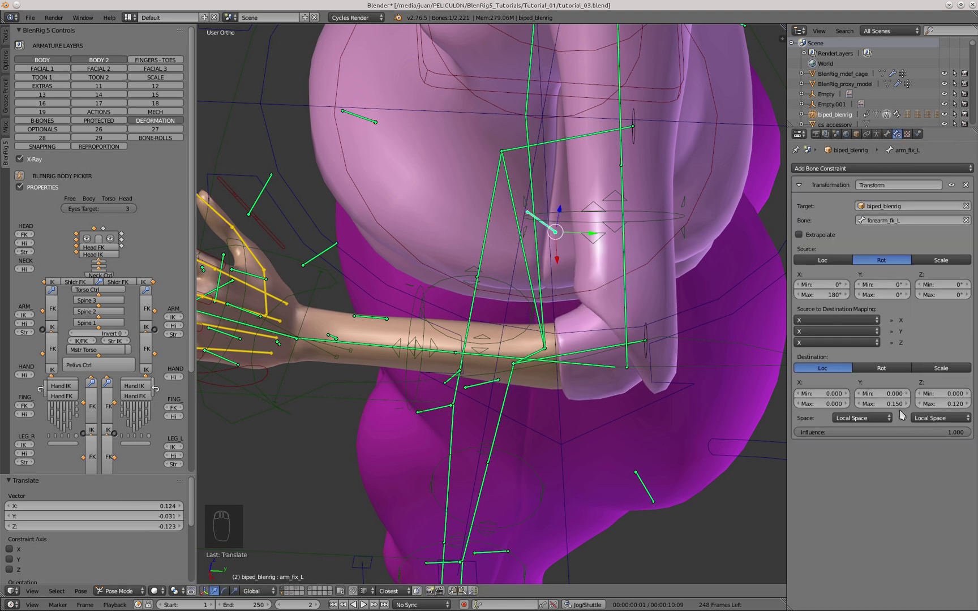
left_click_drag(898, 409, 898, 410)
Bring the left hand IK control down beside the hip to check the elbow bend.
left_click_drag(420, 231, 352, 282)
left_click_drag(352, 282, 522, 541)
key("g")
right_click(526, 544)
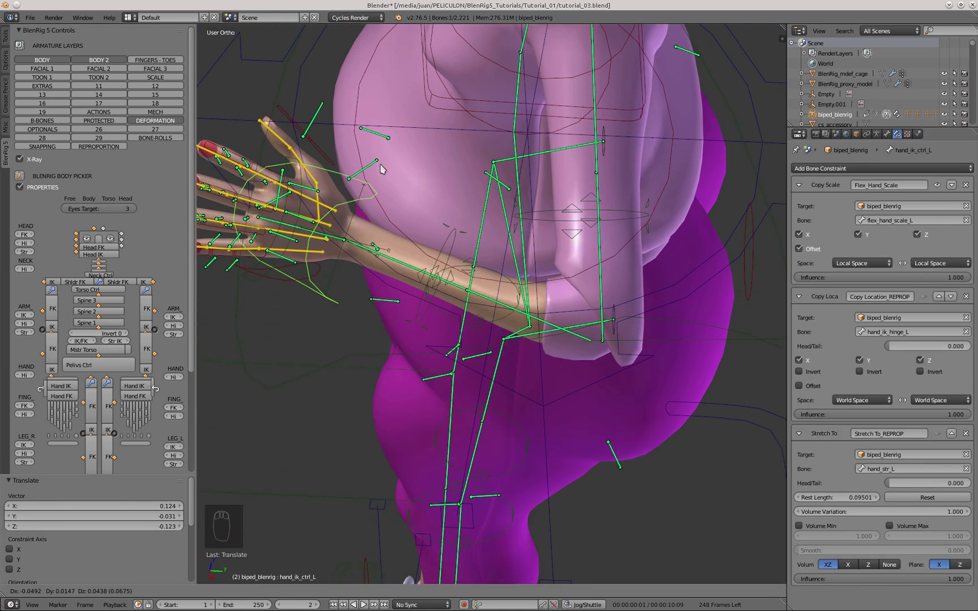
left_click_drag(484, 276, 519, 539)
key("g")
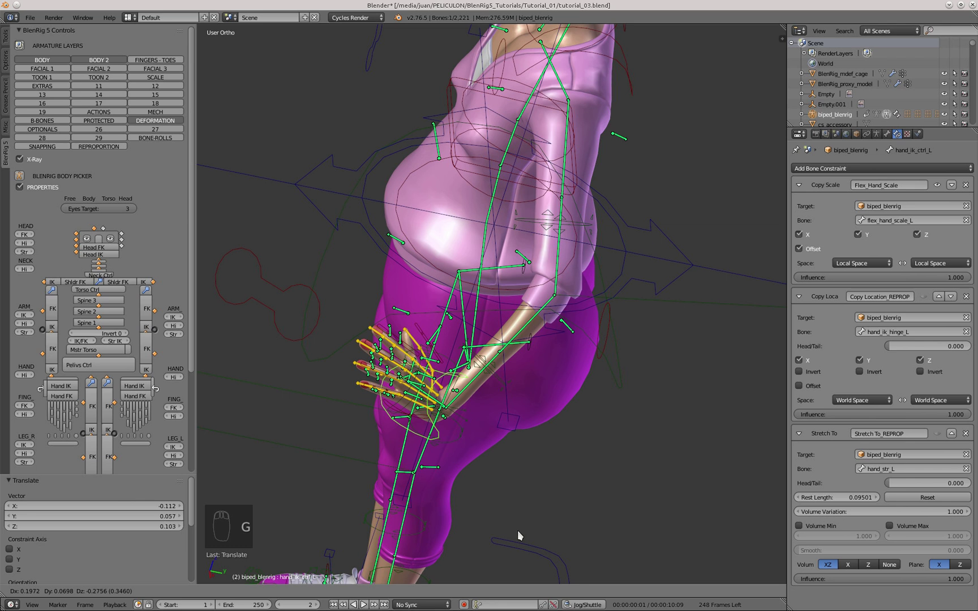
middle_click(463, 272)
middle_click(472, 345)
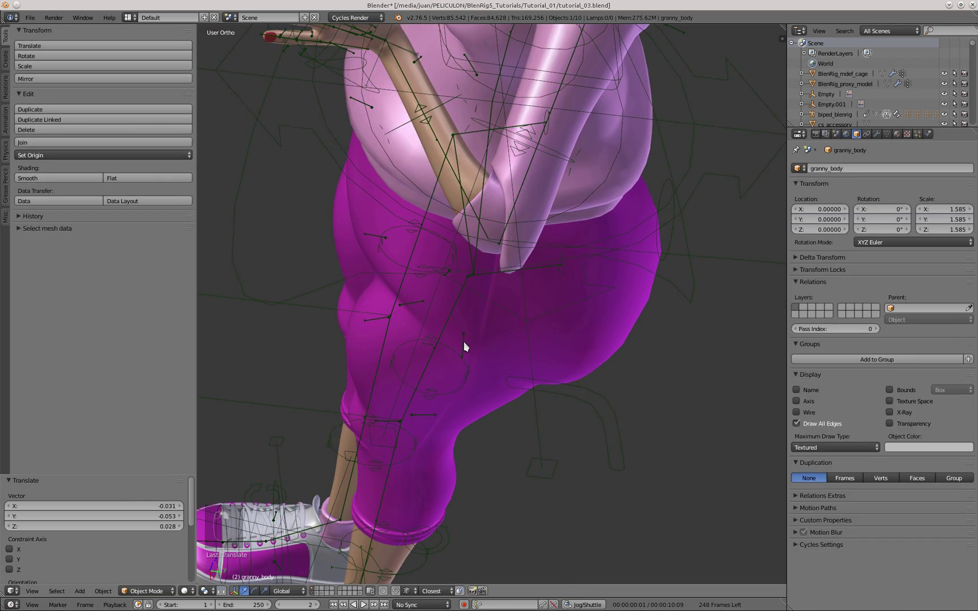
Test elbow bending further and give elbow_fix_L's constraint a Z location maximum of -0.120.
left_click_drag(584, 354, 571, 297)
key("g")
left_click_drag(465, 297, 525, 431)
key("g")
left_click_drag(391, 144, 400, 458)
left_click_drag(396, 158, 443, 510)
key("g")
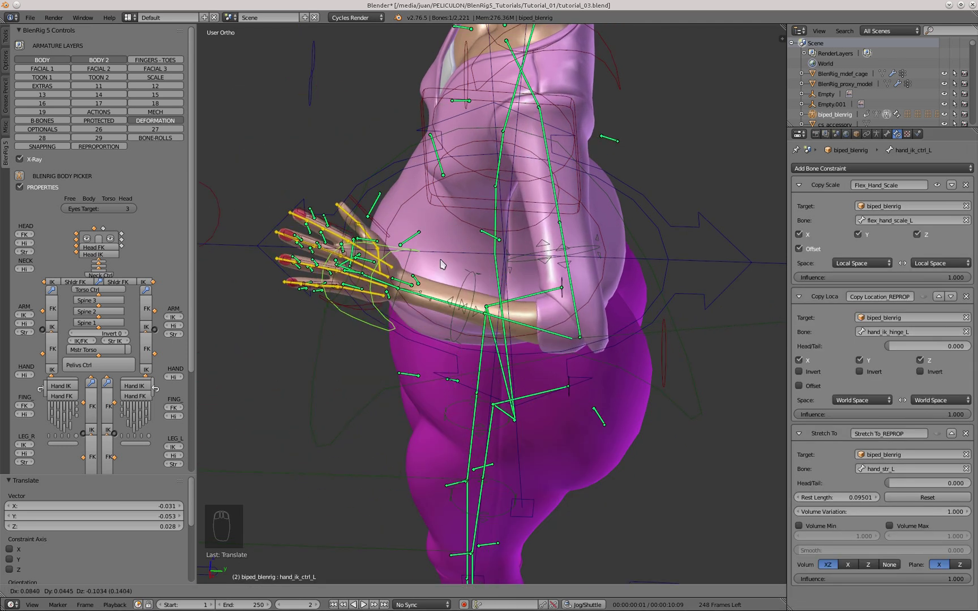
left_click_drag(570, 438, 581, 385)
left_click_drag(586, 441, 581, 400)
key("g")
right_click(580, 385)
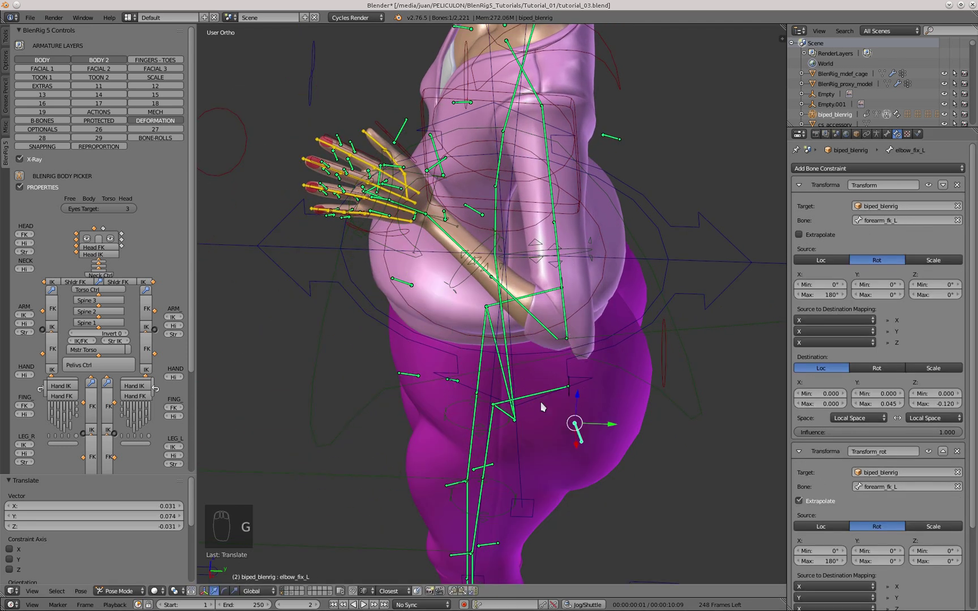
left_click_drag(431, 295, 452, 370)
Clear all bone transforms and deselect, leaving the rig in rest pose in front view.
key("a")
key("a")
key("alt+g")
key("alt+r")
key("a")
key("alt+s")
key("KP_1")
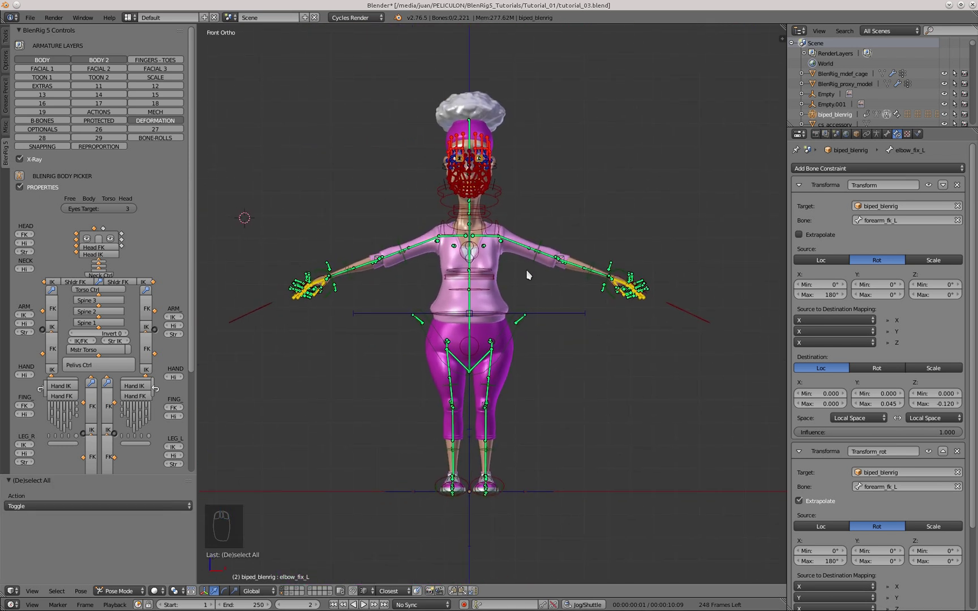
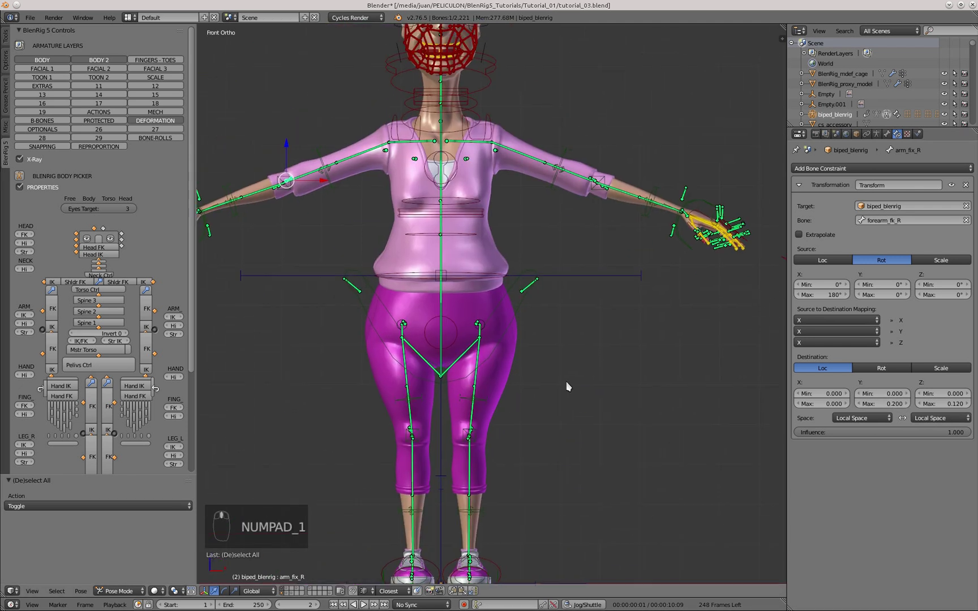
Rotate the neck_1_fk and neck_2_fk bones to start checking the neck deformation.
key("r")
left_click_drag(717, 334, 697, 146)
left_click_drag(697, 146, 721, 214)
right_click(644, 299)
left_click_drag(639, 292, 618, 371)
middle_click(618, 371)
key("KP_1")
left_click_drag(416, 164, 510, 288)
left_click_drag(510, 289, 545, 314)
Tilt the head sideways in front view, then bend the neck forward in side view.
key("r")
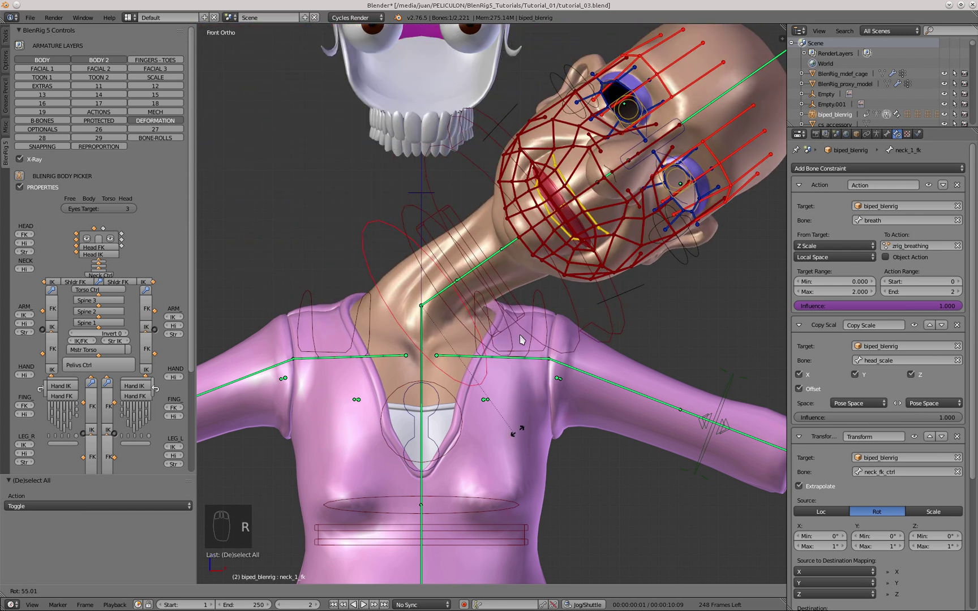
left_click_drag(511, 254, 546, 304)
key("r")
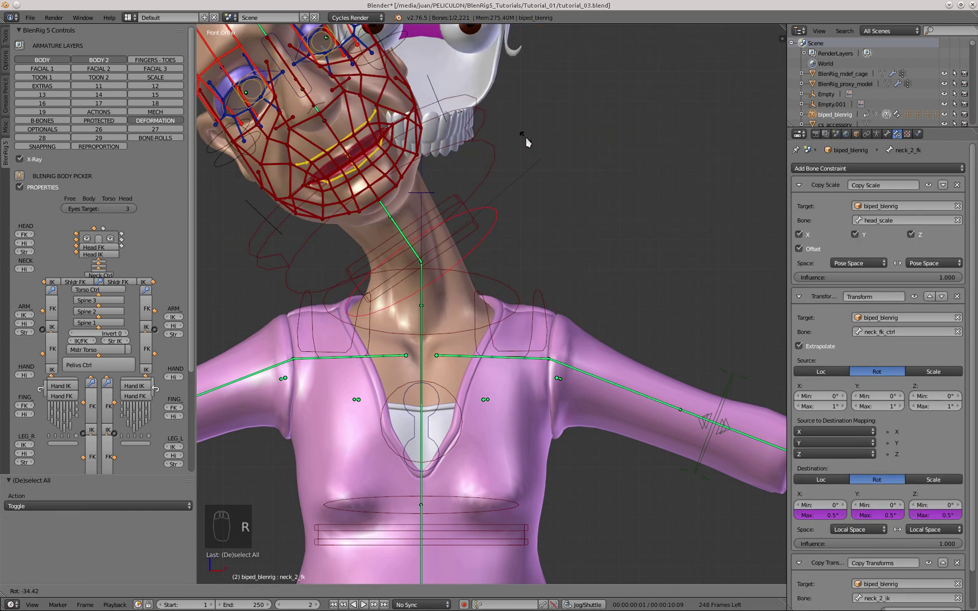
left_click_drag(539, 184, 550, 257)
key("KP_3")
key("r")
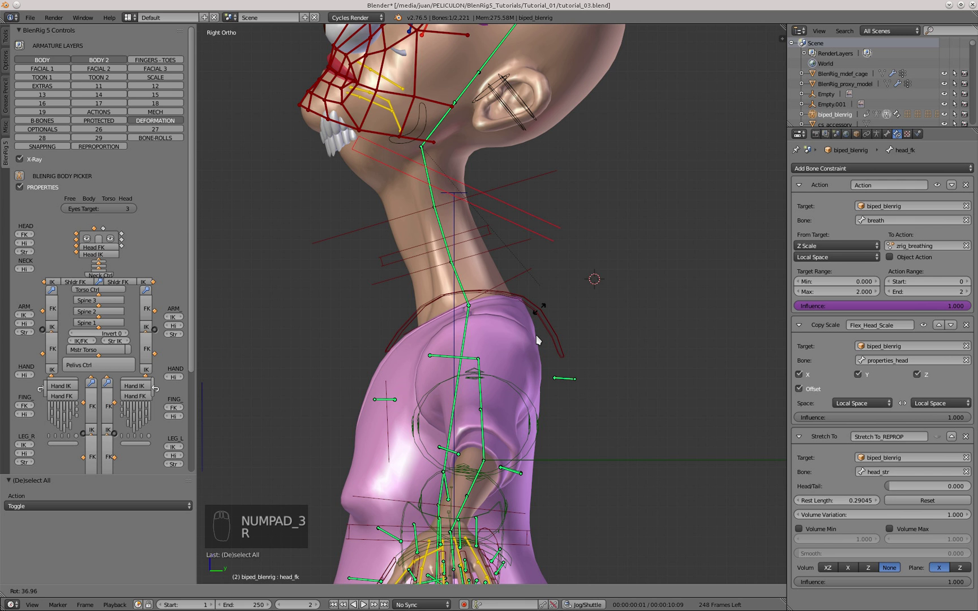
middle_click(556, 259)
key("r")
left_click_drag(584, 174, 611, 276)
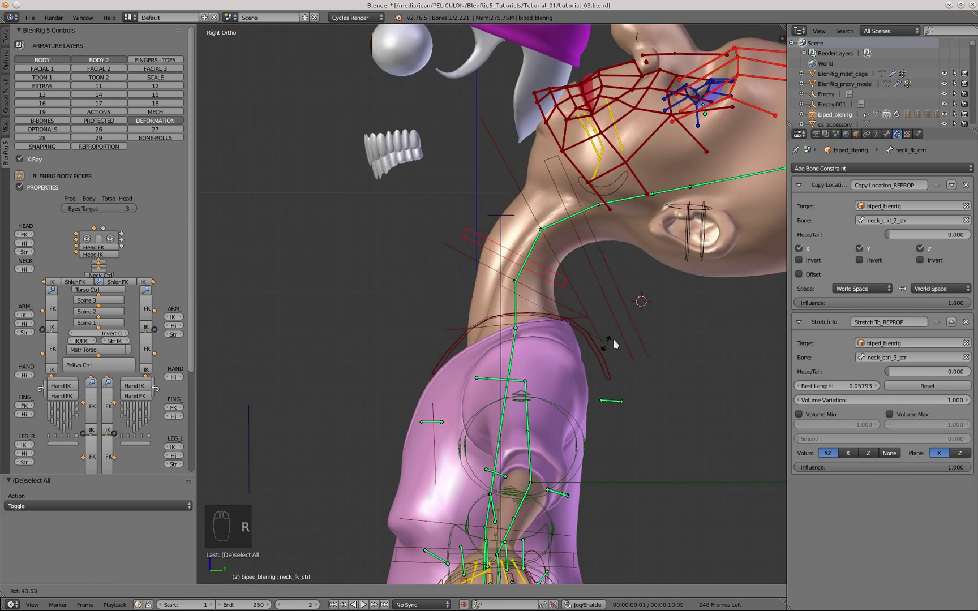
Back in front view, give neck_fk_ctrl a final test rotation before returning to rest pose.
key("KP_1")
key("r")
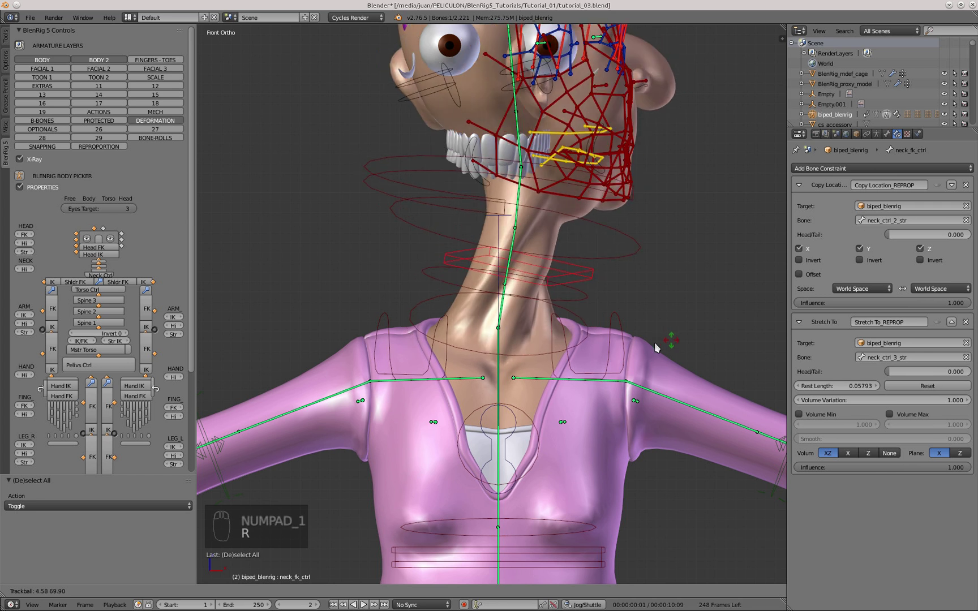
key("r")
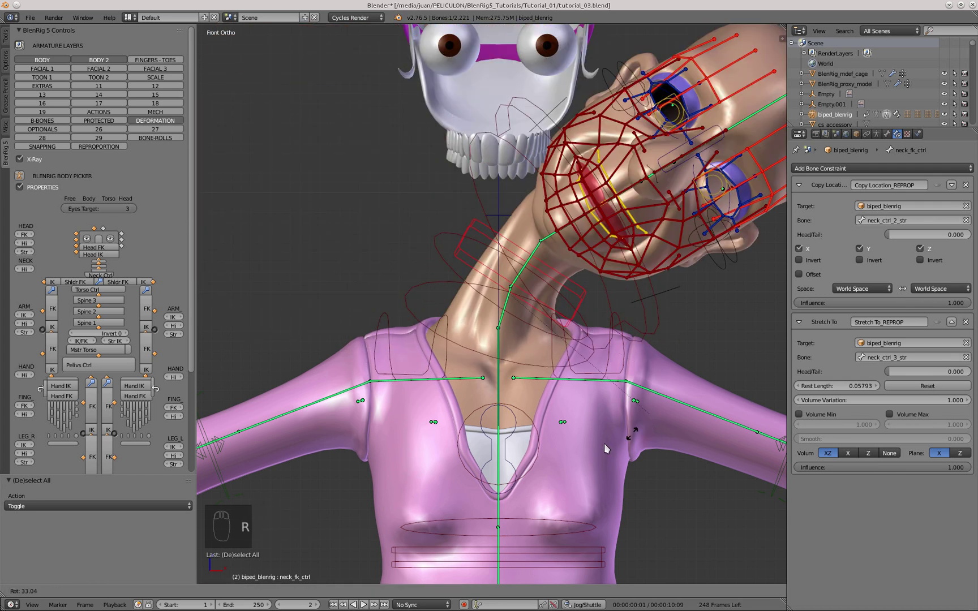
left_click_drag(403, 232, 573, 267)
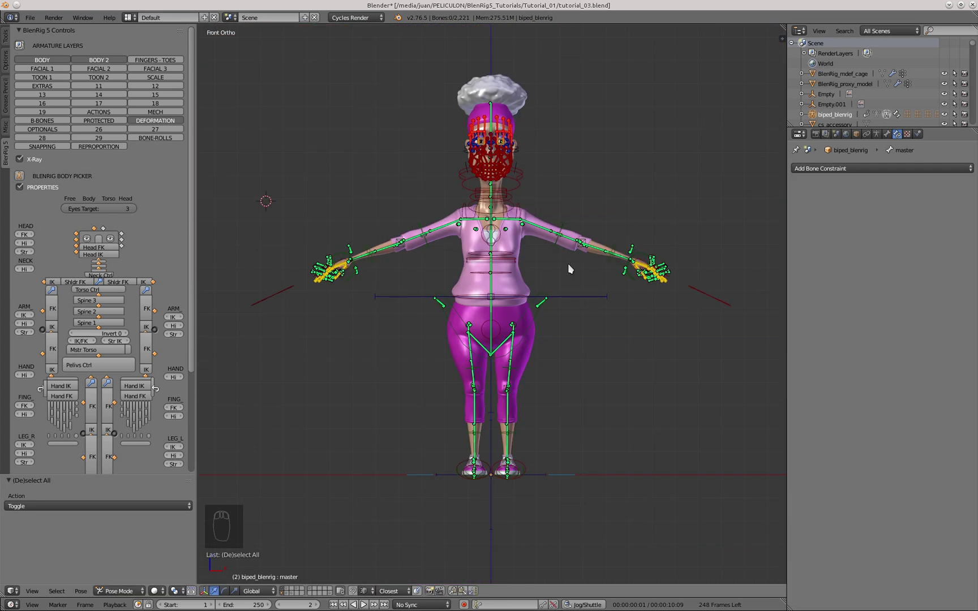